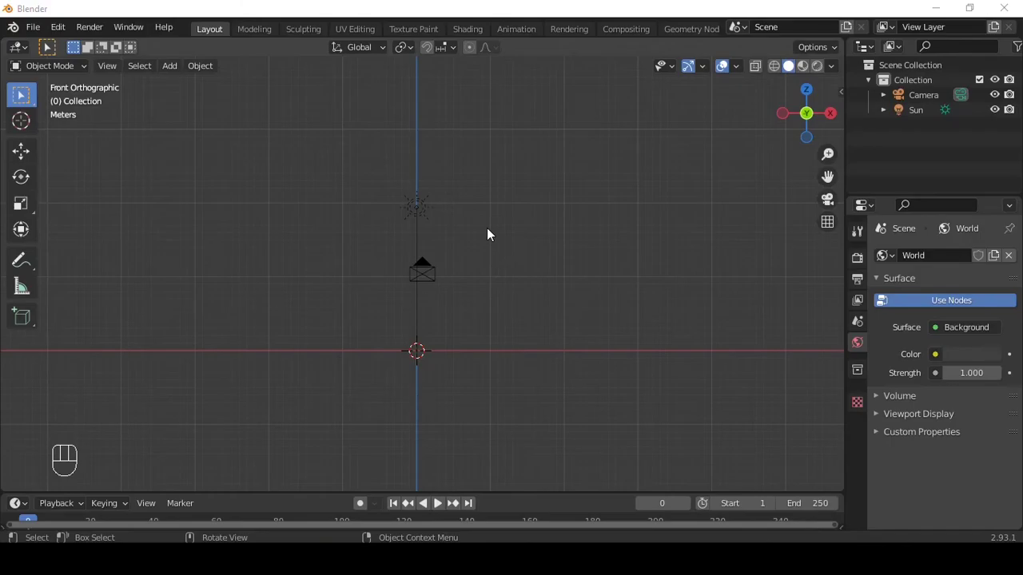
Hide the default camera and sun light, then bring up the Add menu for a new mesh.
left_click(413, 206)
left_click(511, 325)
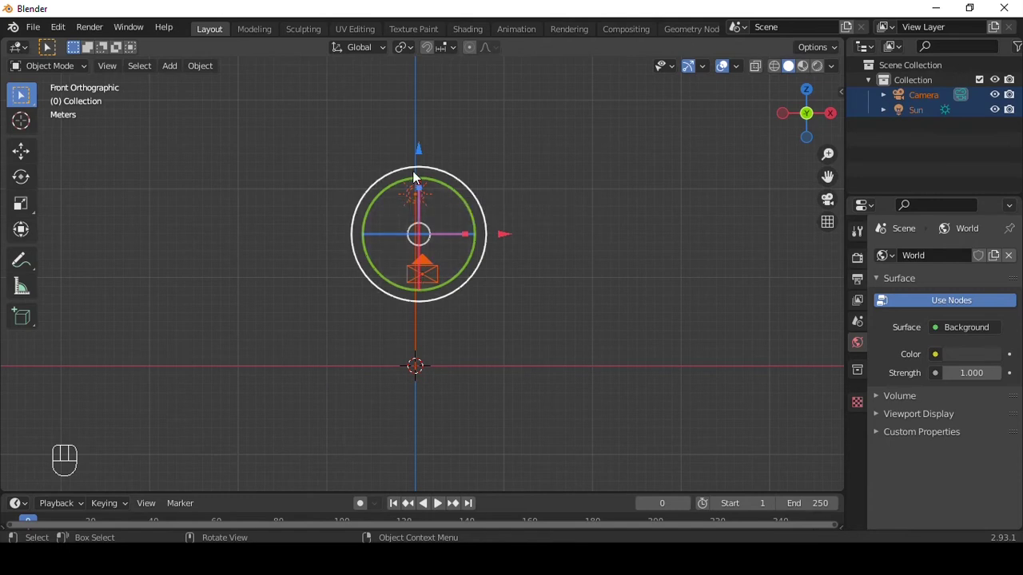
key("h")
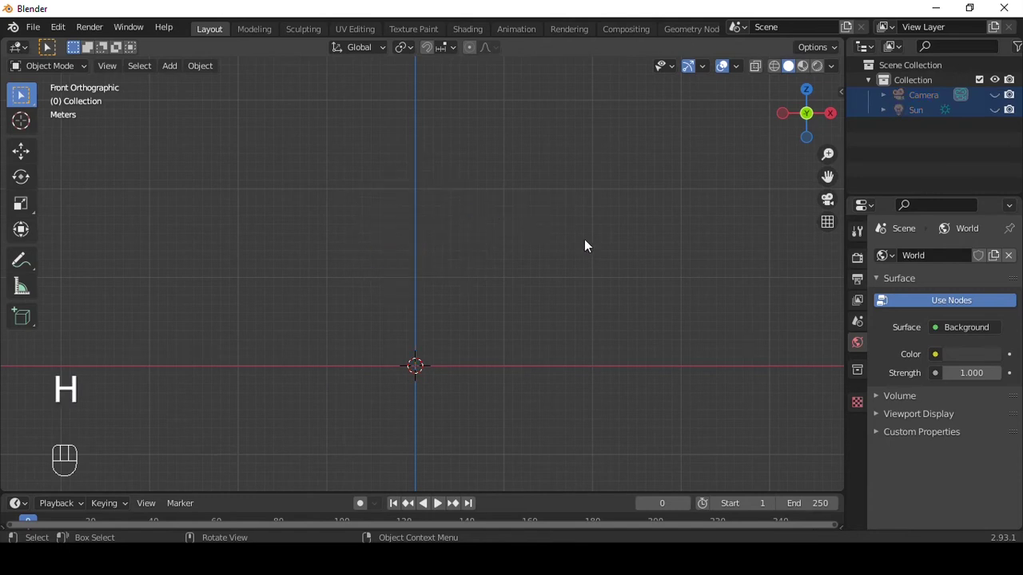
key("n")
key("shift+a")
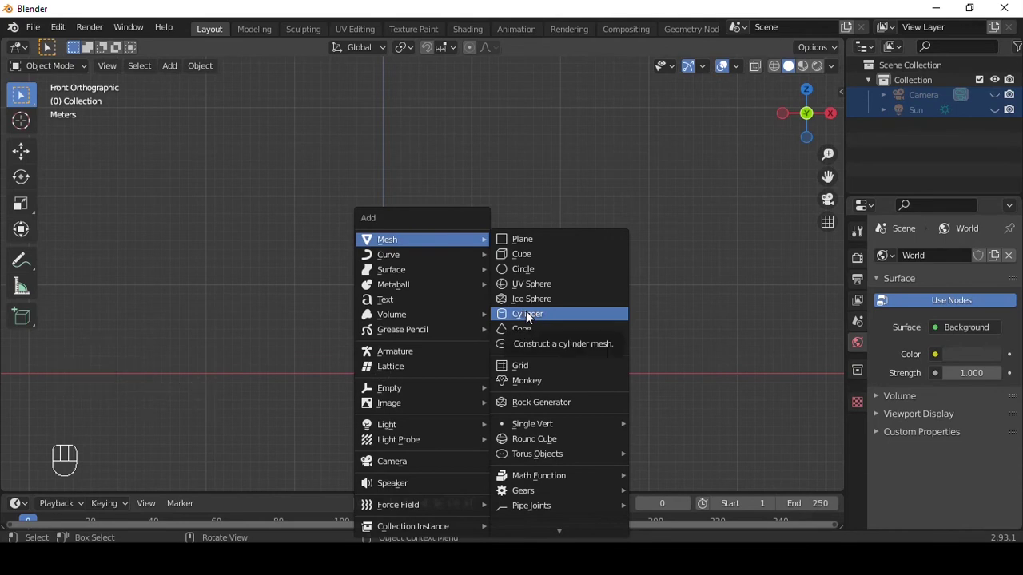
Add a cylinder and scale it down to bottle-body size.
left_click(112, 476)
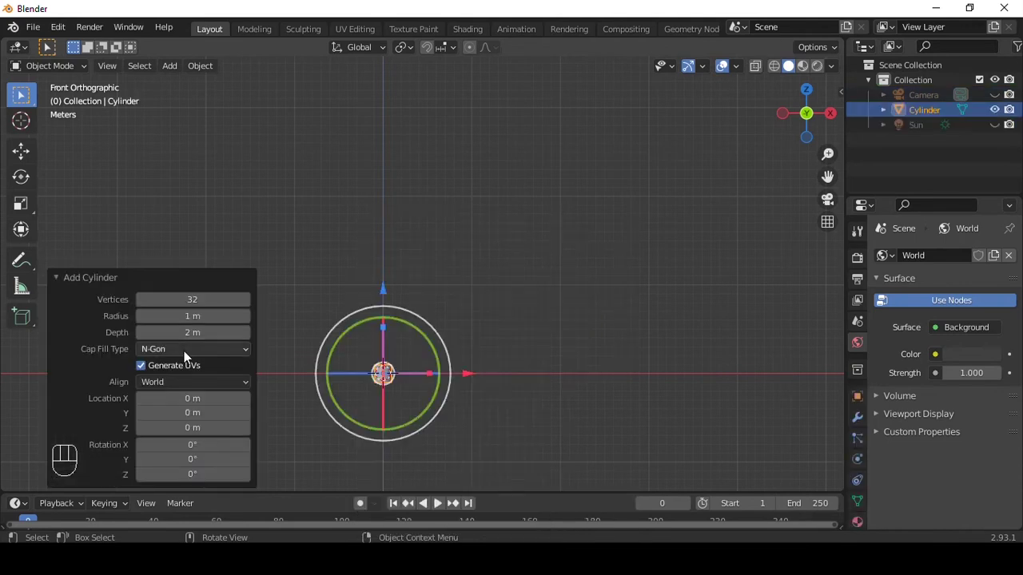
left_click_drag(189, 352, 168, 374)
left_click(168, 374)
left_click_drag(172, 389, 427, 278)
middle_click(427, 278)
middle_click(446, 229)
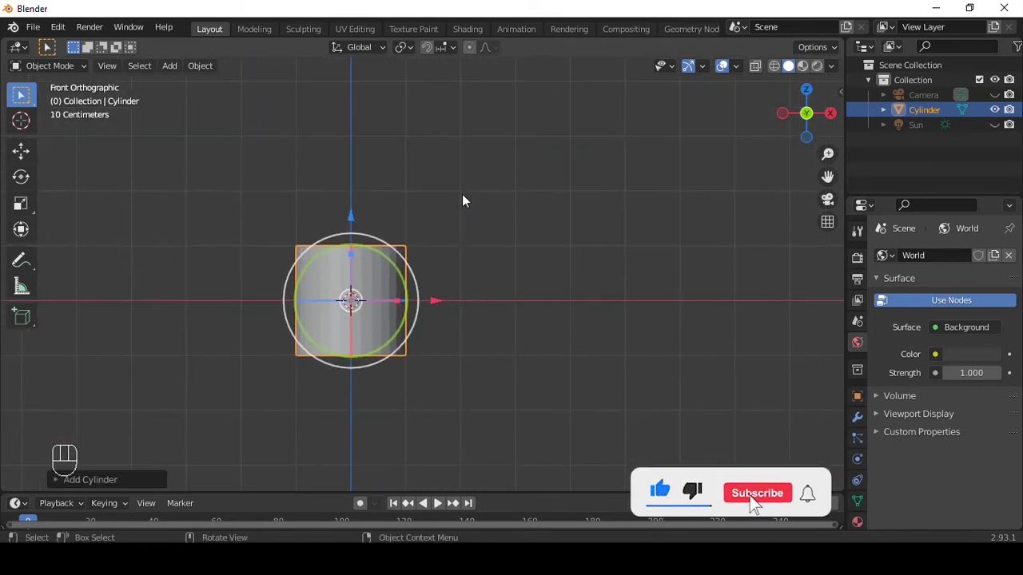
In Edit Mode, extrude the cylinder's top ring upward into a narrower neck.
key("Tab")
key("alt+z")
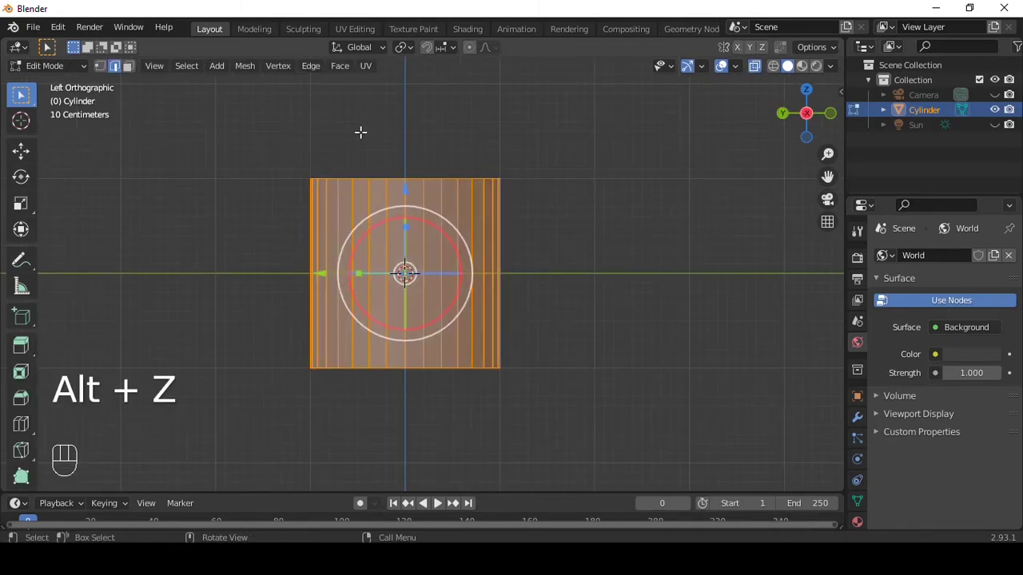
left_click(359, 129)
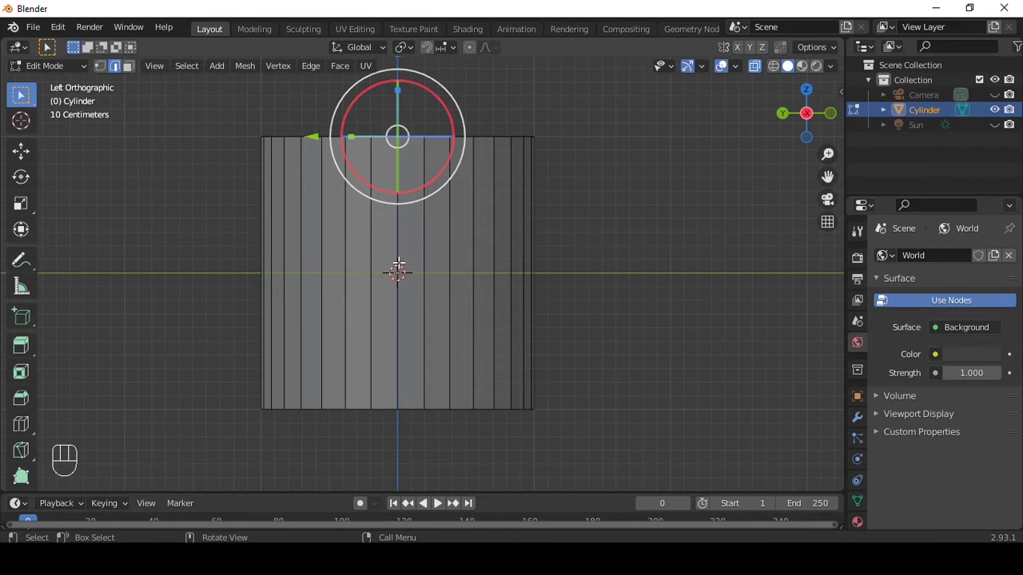
key("e")
key("e")
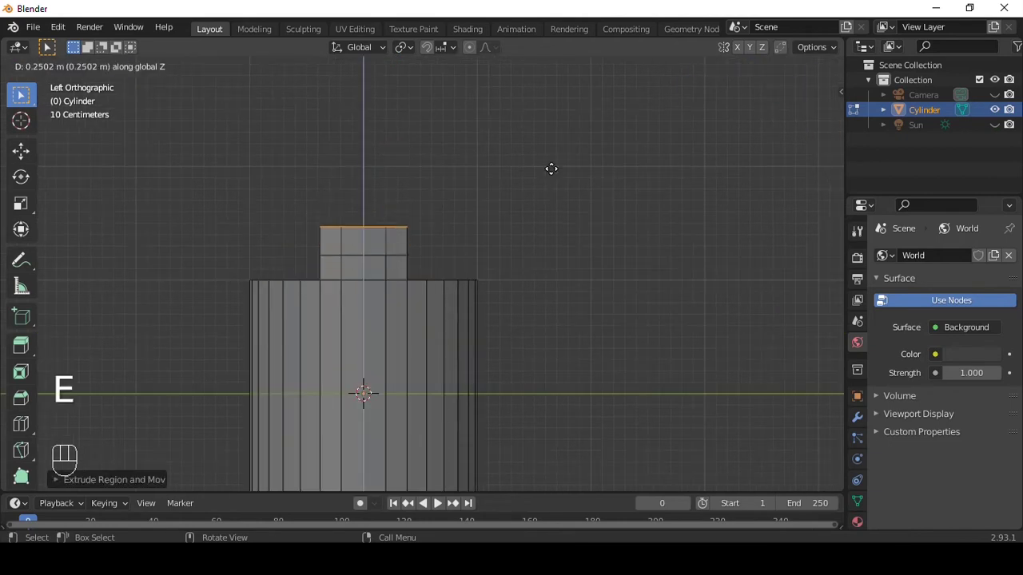
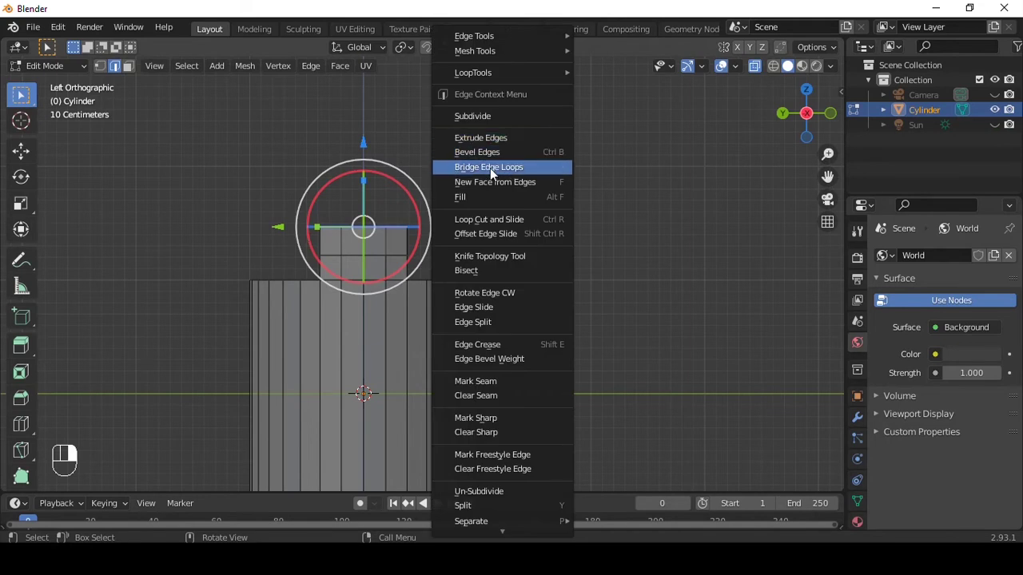
Bridge the neck's edge rings into a curved arch of faces and orbit to check it.
right_click(123, 477)
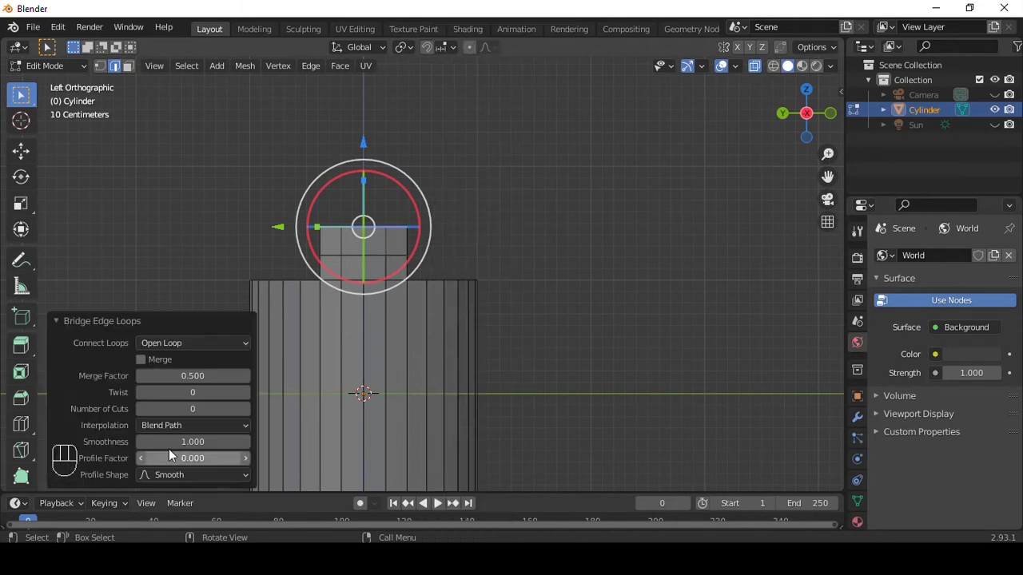
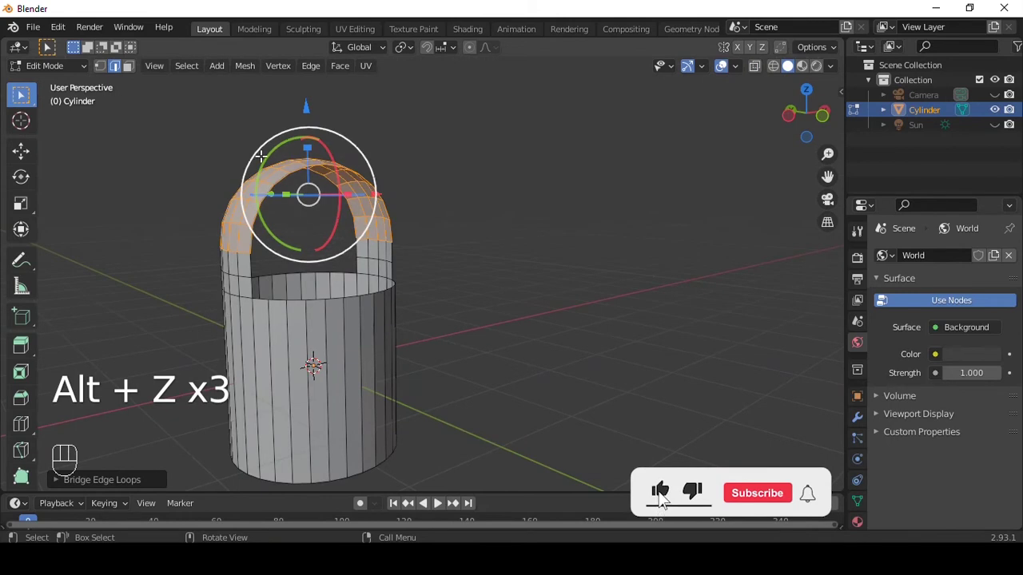
middle_click(774, 502)
middle_click(811, 503)
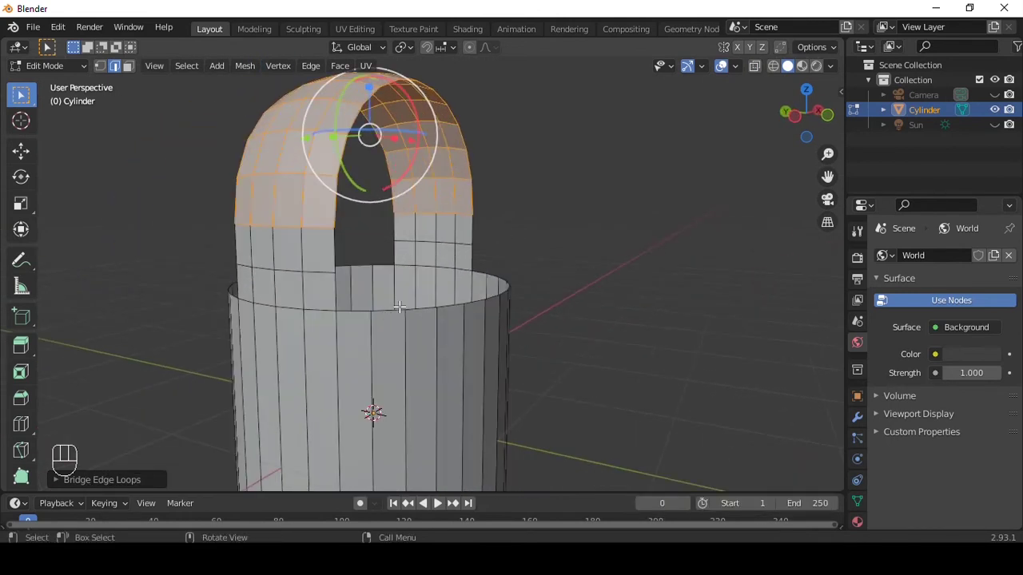
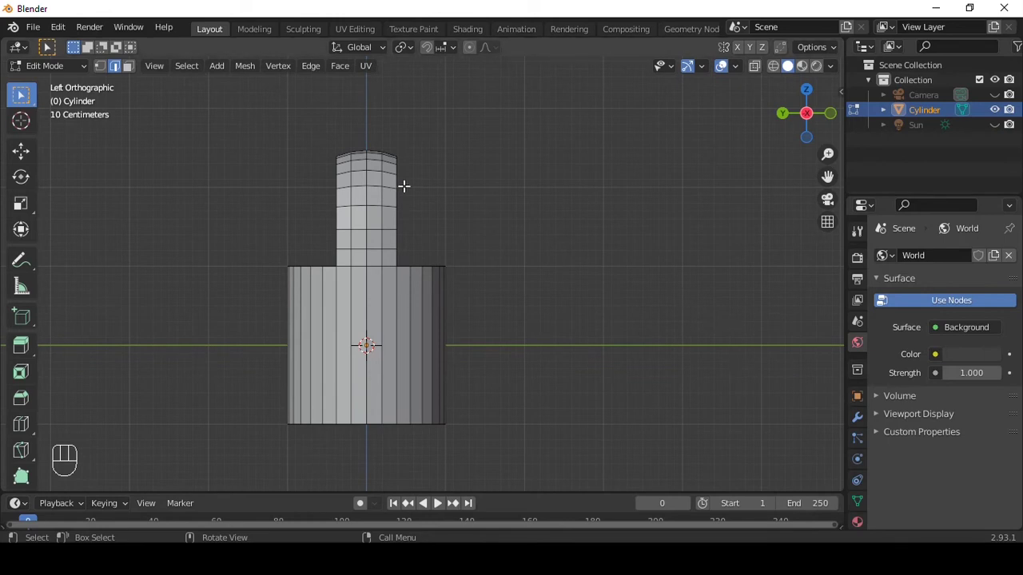
Select one half of the bottle mesh and delete it for mirroring.
key("alt+z")
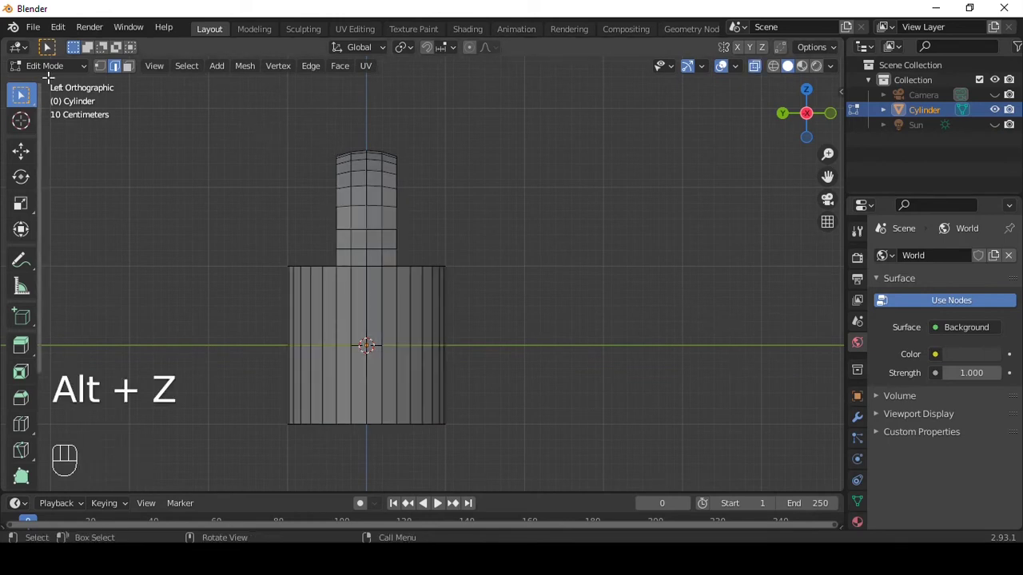
left_click(206, 118)
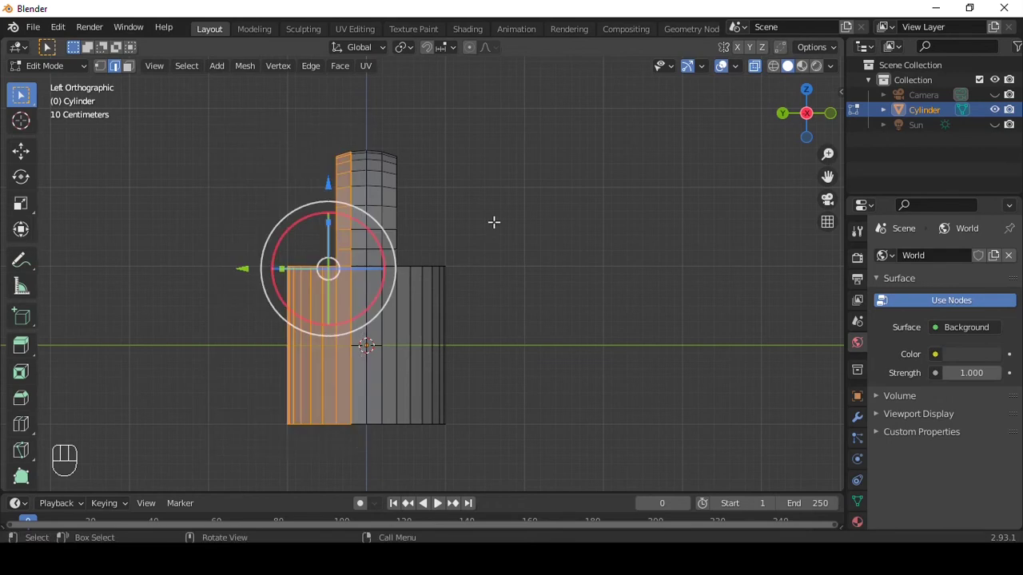
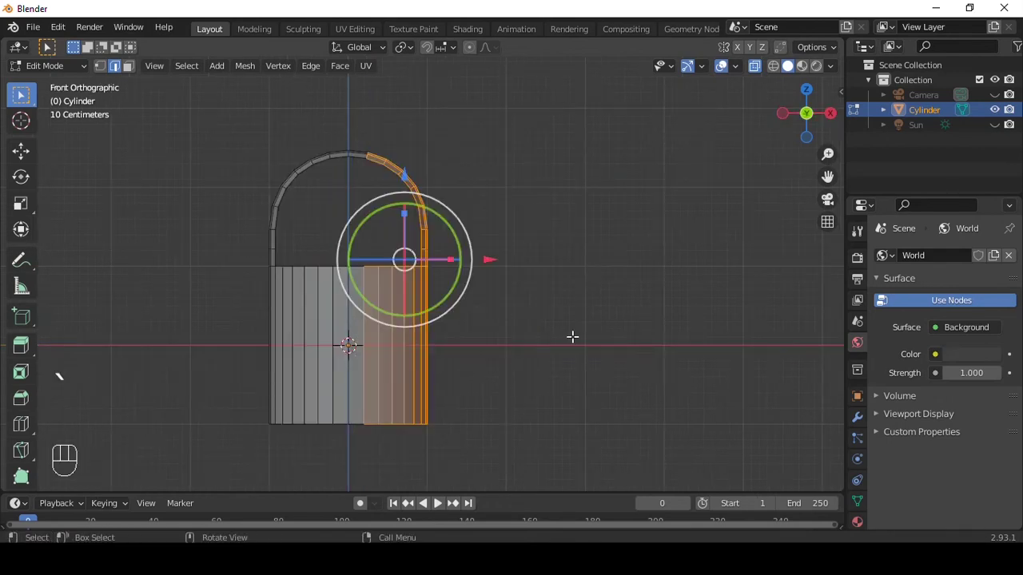
key("x")
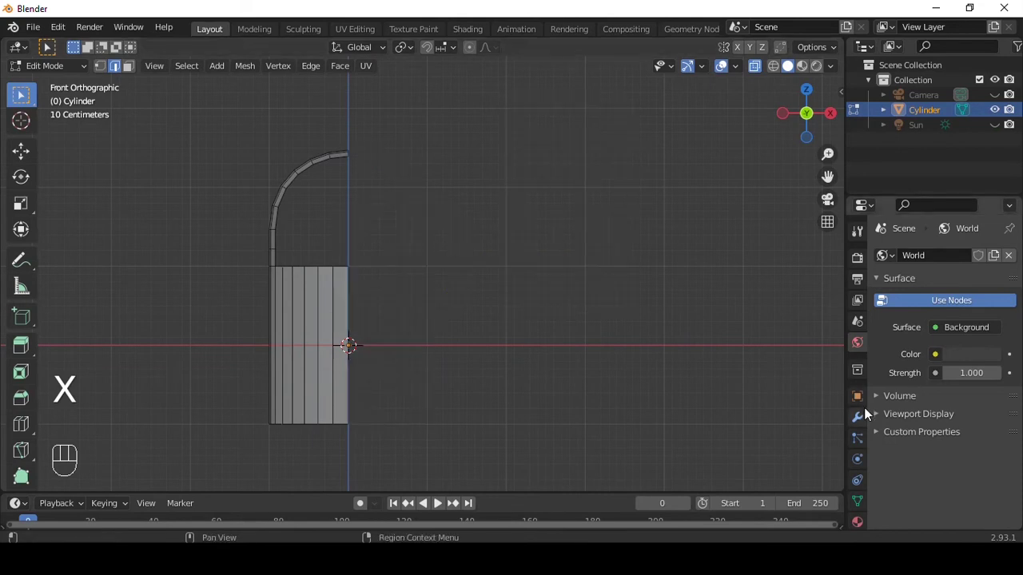
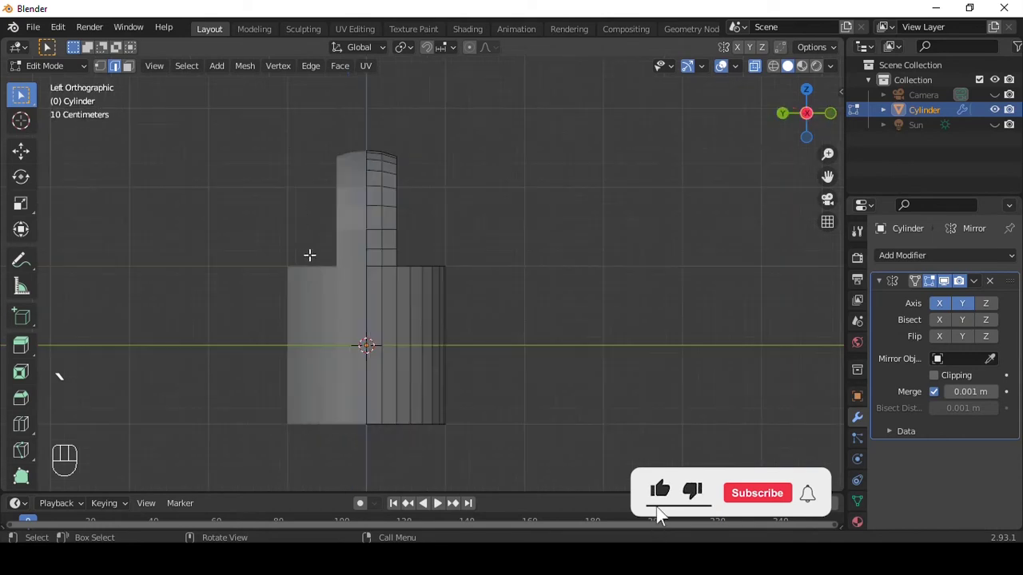
Knife-cut new edges, then remove the flat top faces of the body below the arch.
key("k")
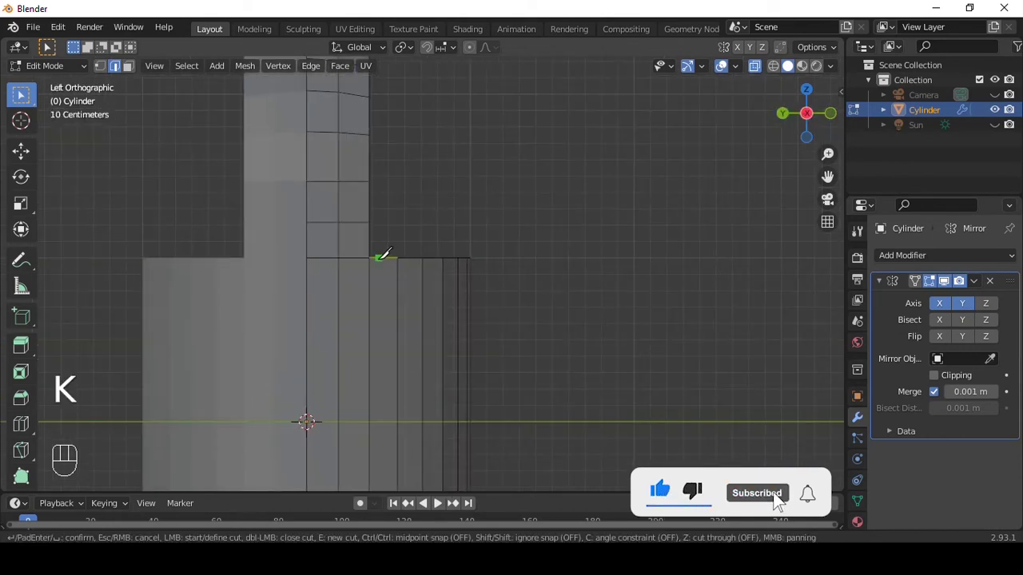
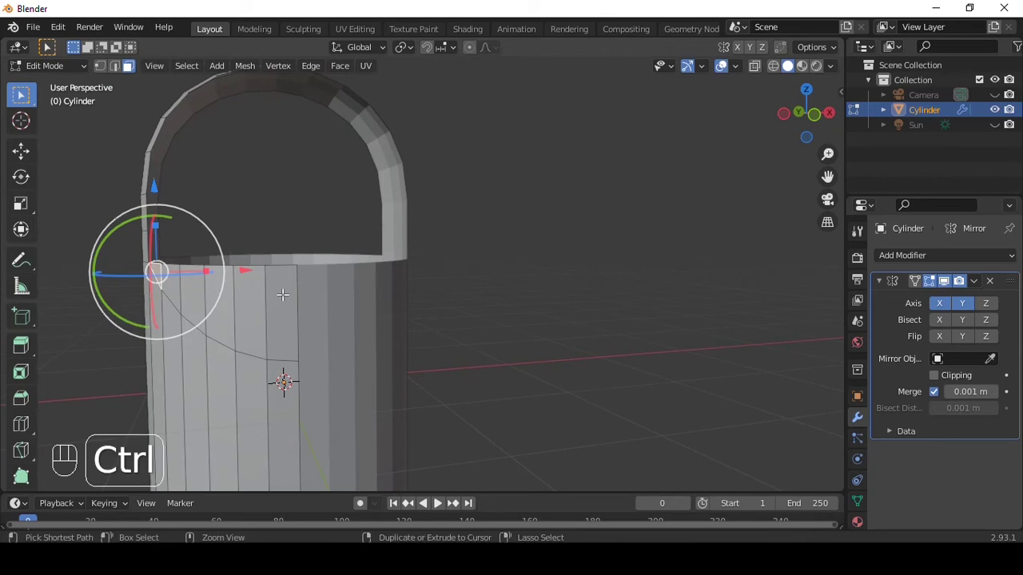
left_click_drag(330, 287, 377, 240)
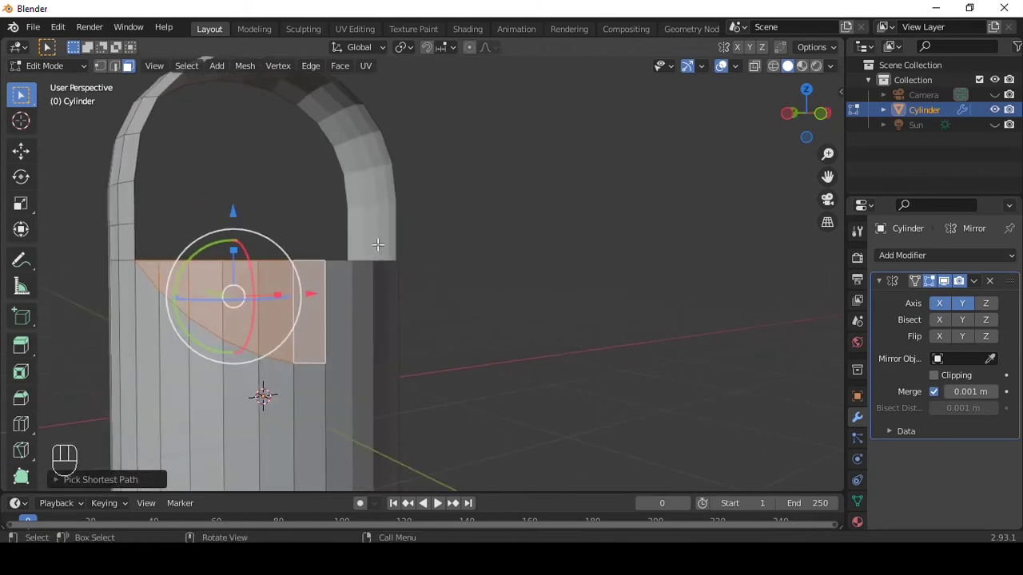
key("x")
key("\\")
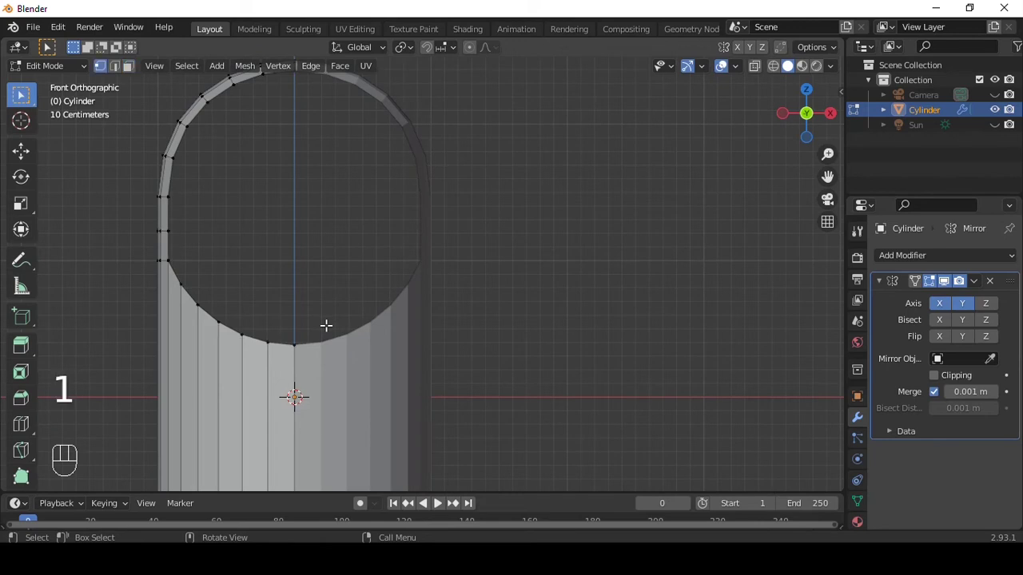
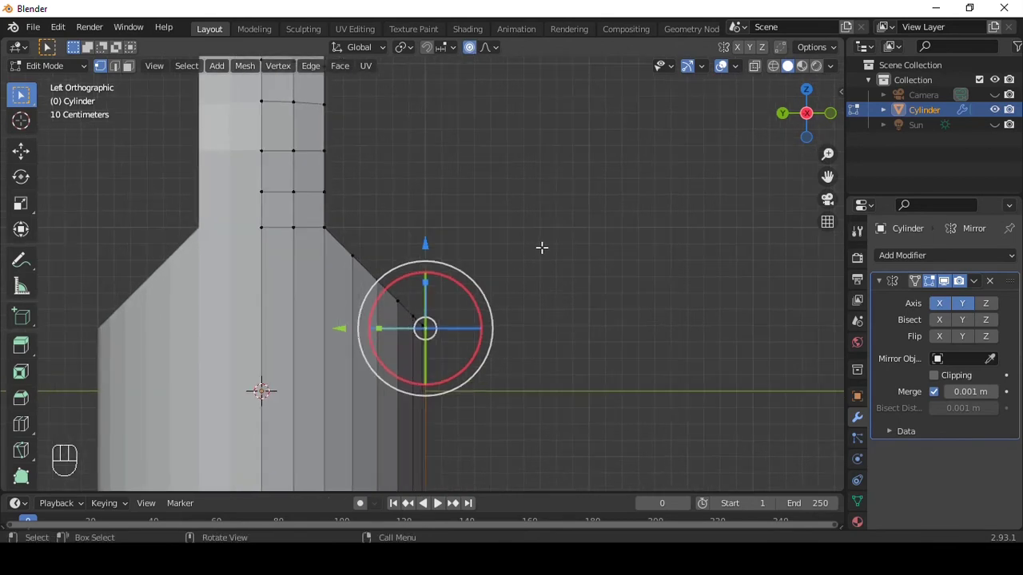
Raise the shoulder vertices into a smoother slope and turn off proportional editing.
key("g")
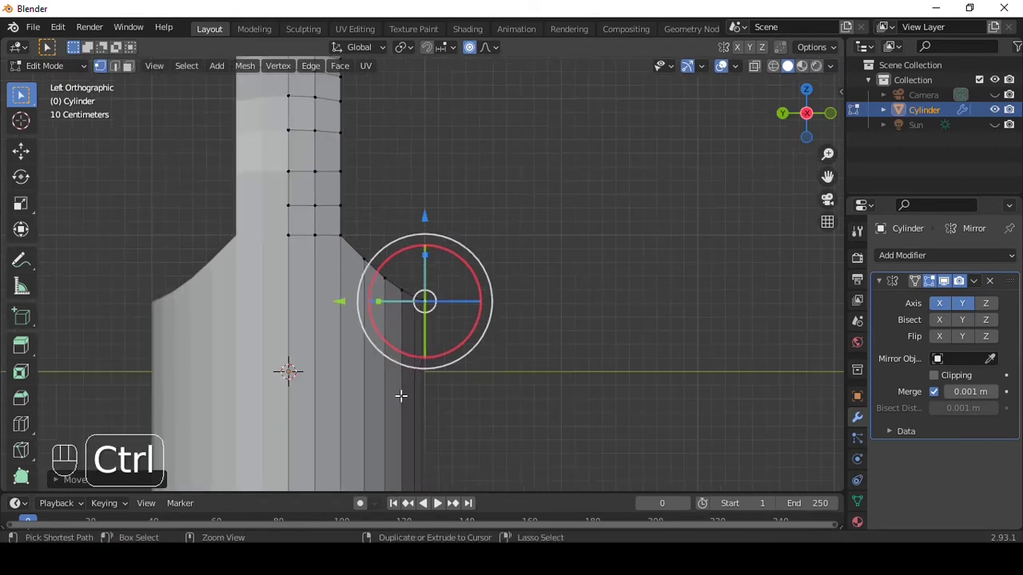
key("ctrl+r")
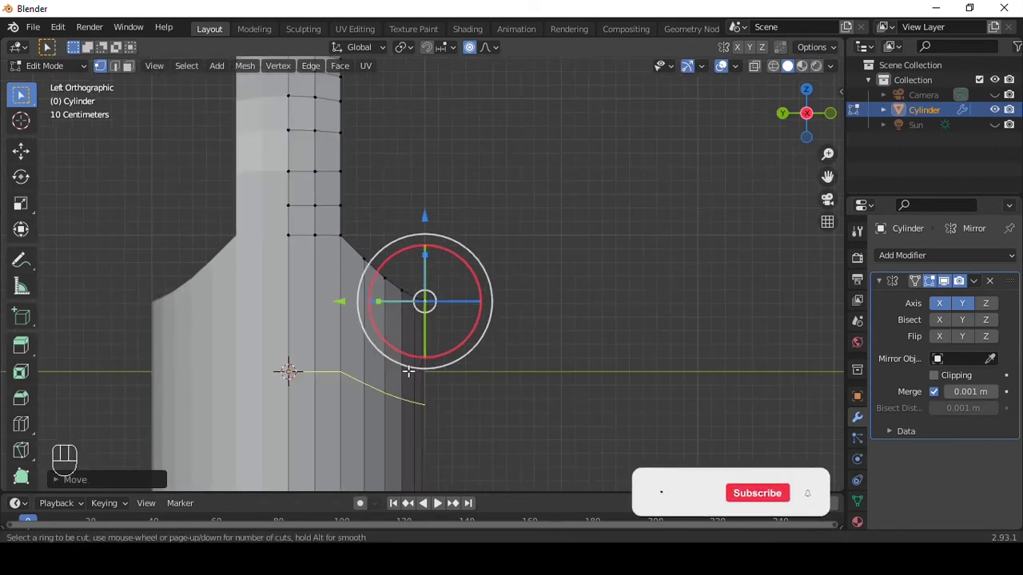
left_click(661, 499)
key("ctrl+z")
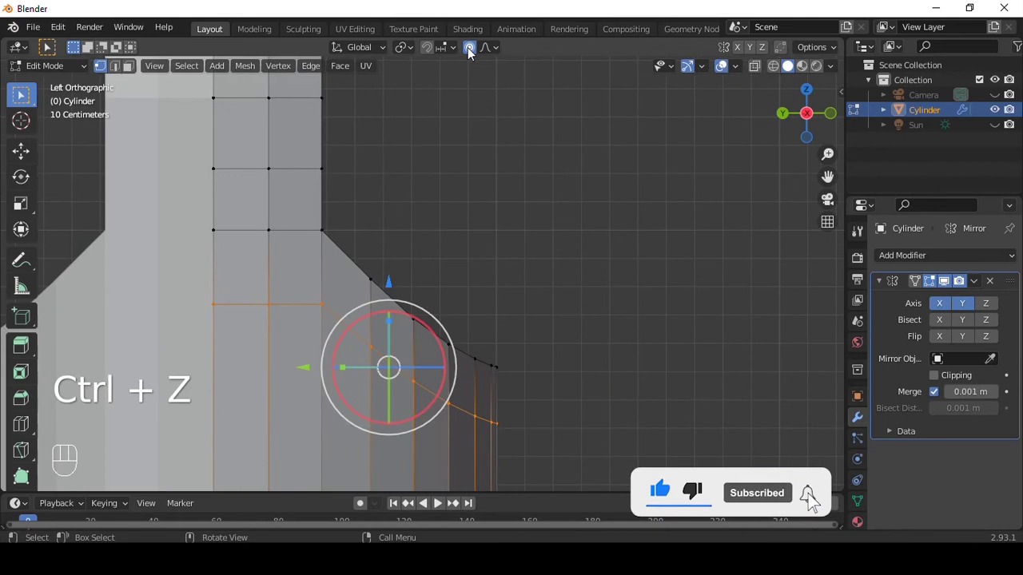
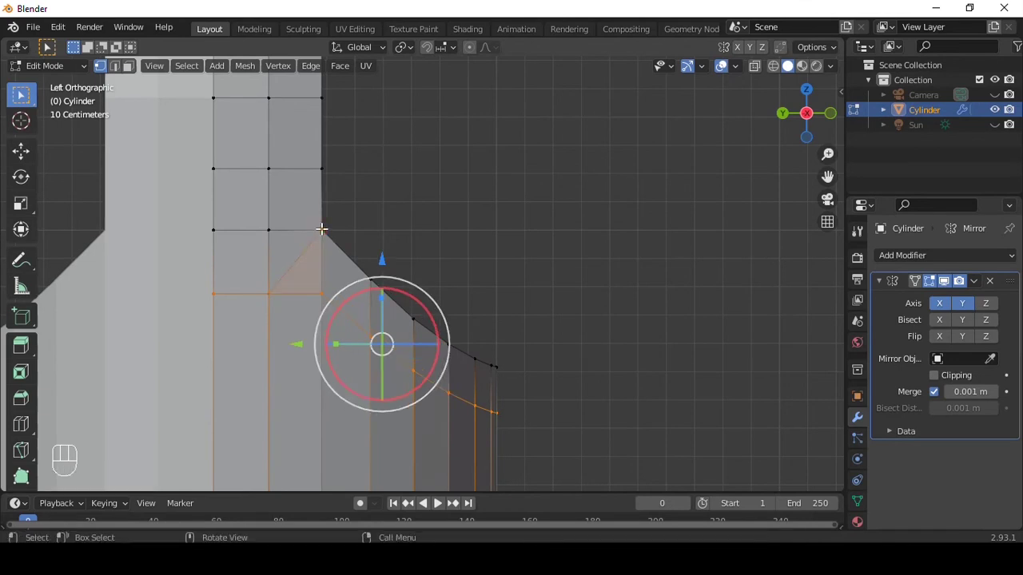
Knife-cut across the shoulder and shape the arched loop handle, viewing it from the front.
key("k")
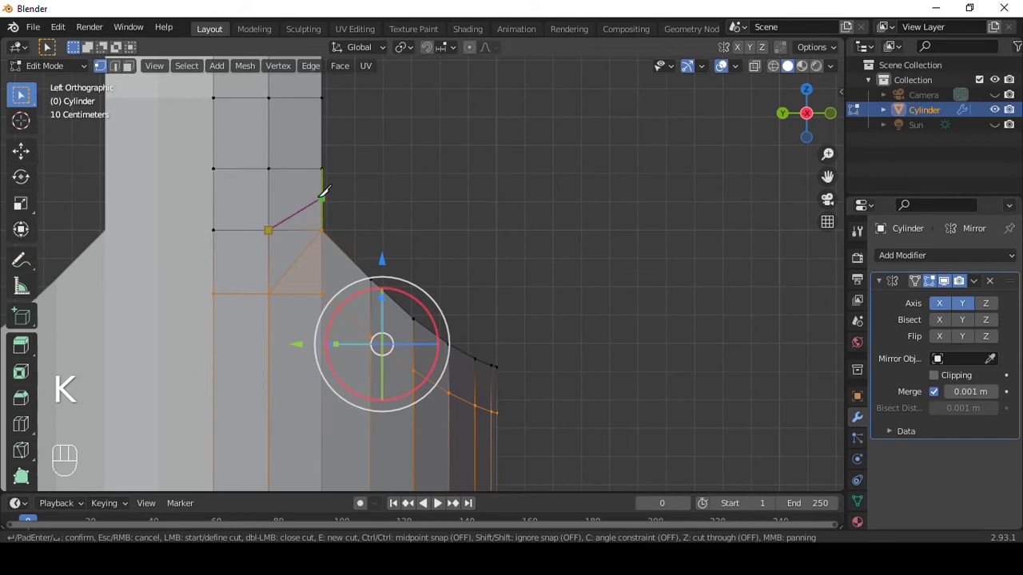
key("a")
key("k")
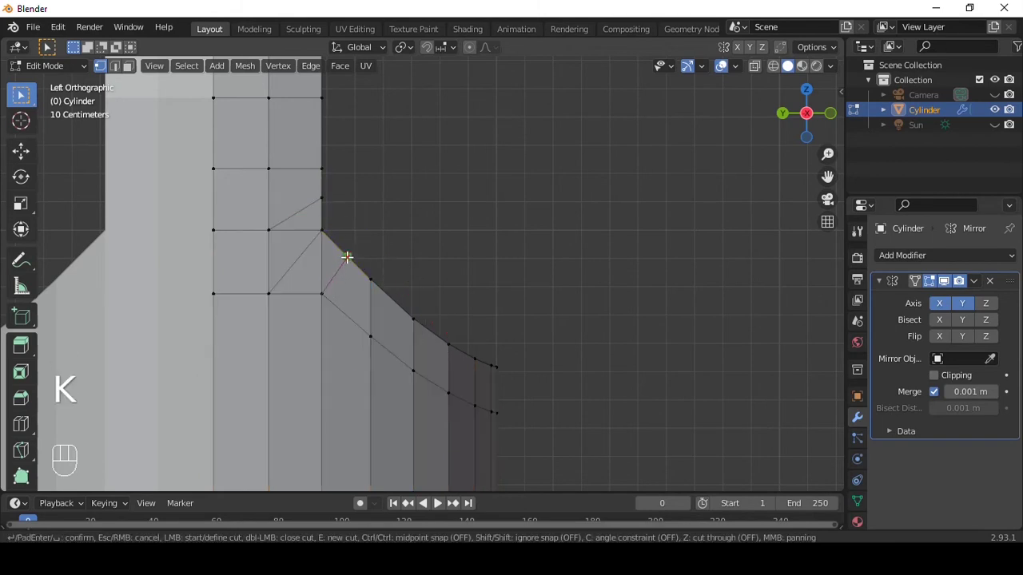
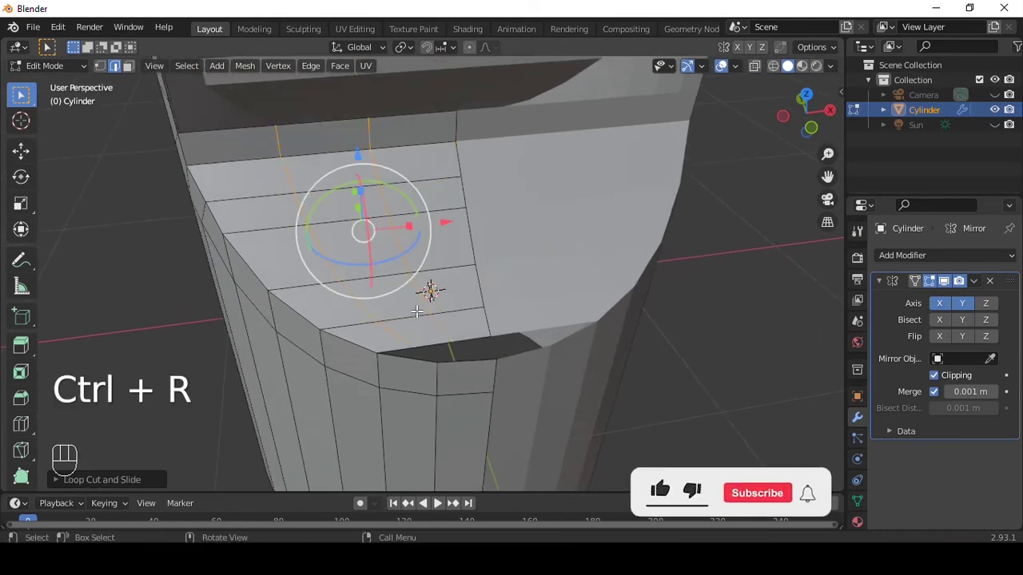
middle_click(663, 499)
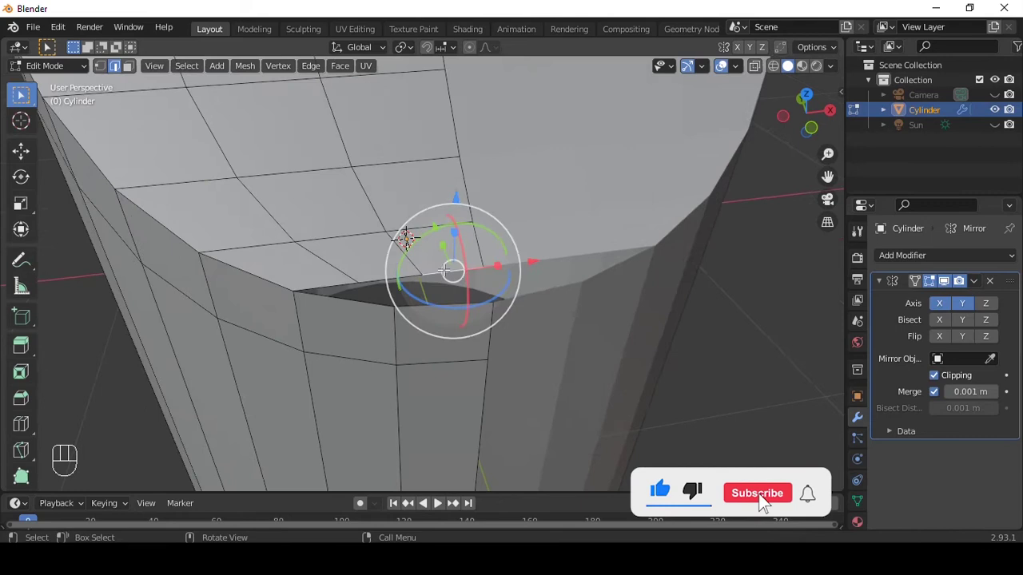
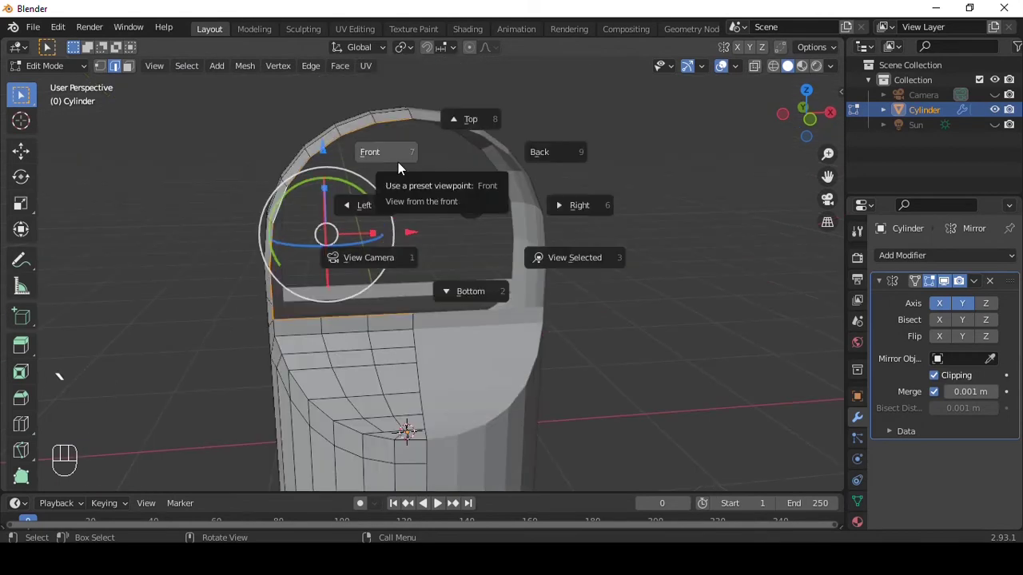
middle_click(499, 247)
Shrink the handle's inner ring and move vertices to give the arch visible depth.
key("e")
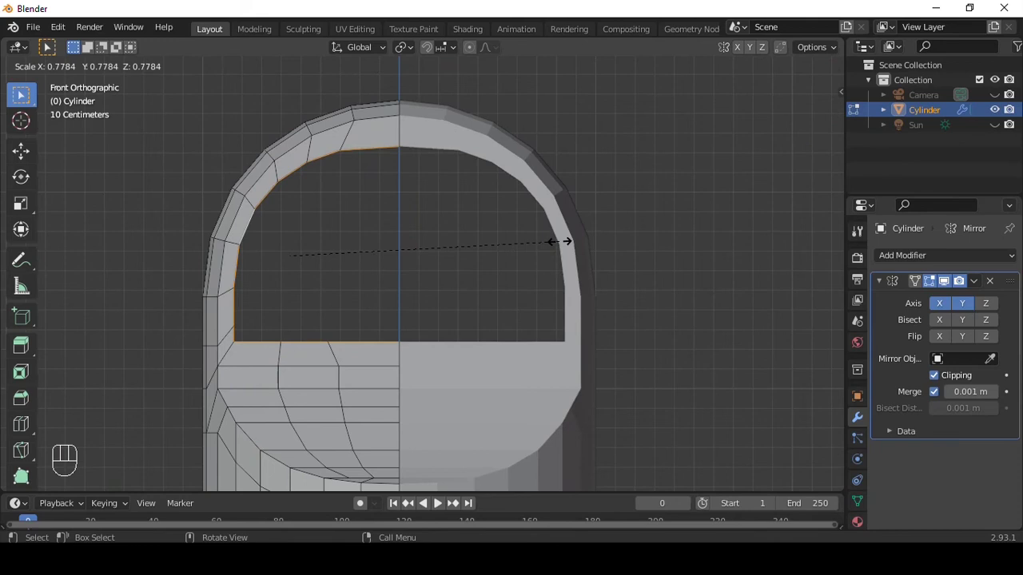
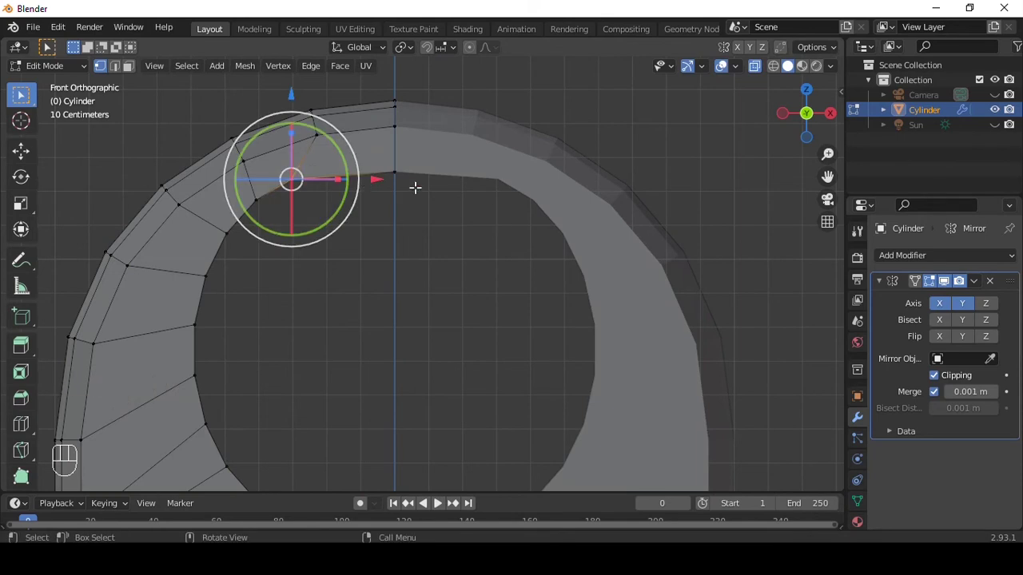
key("g")
middle_click(394, 138)
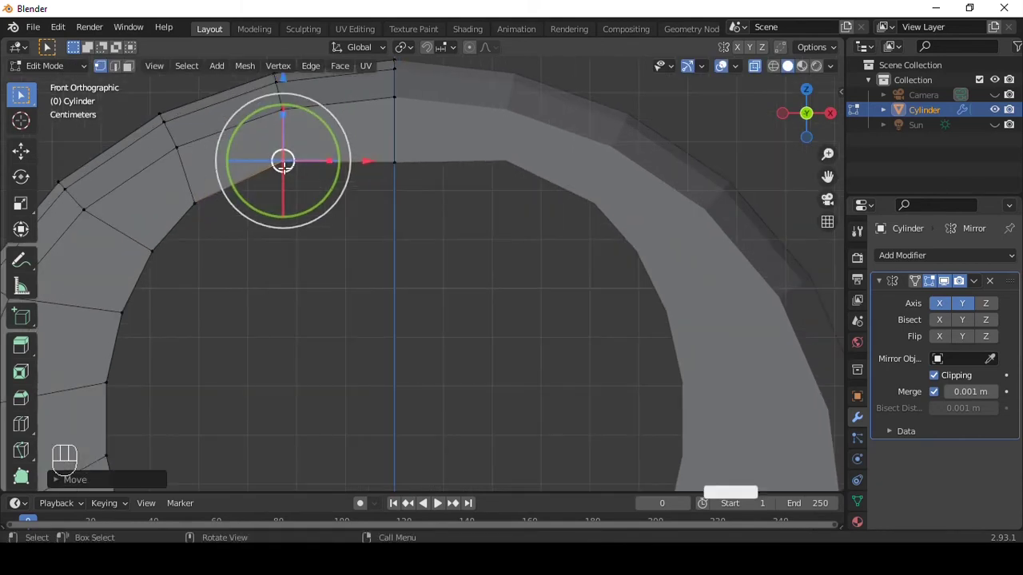
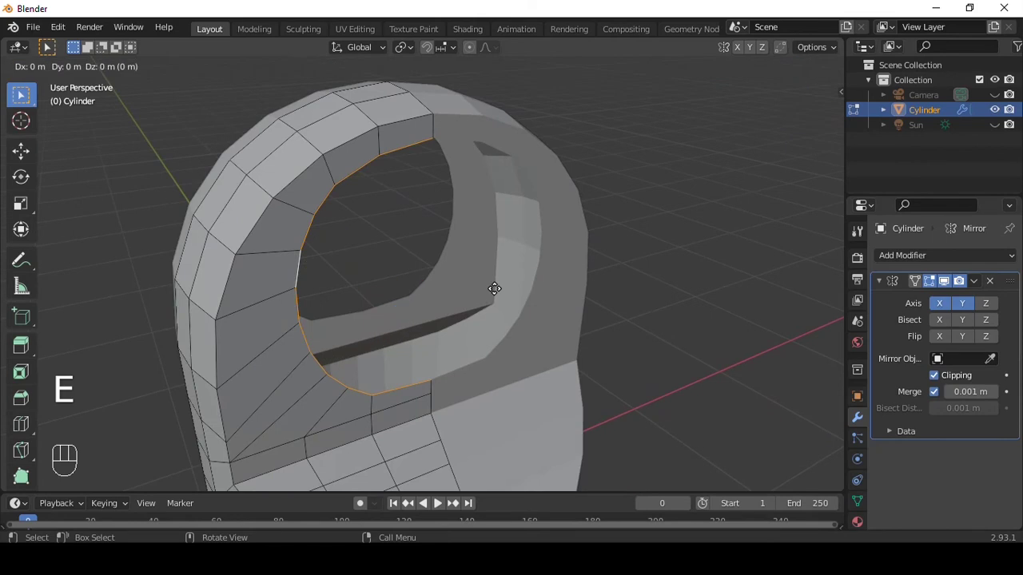
key("g")
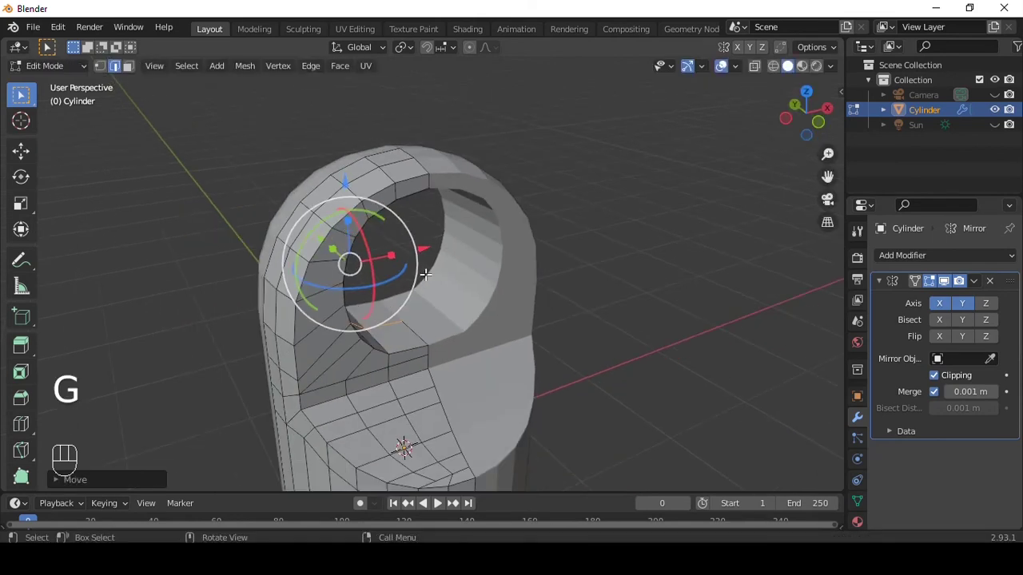
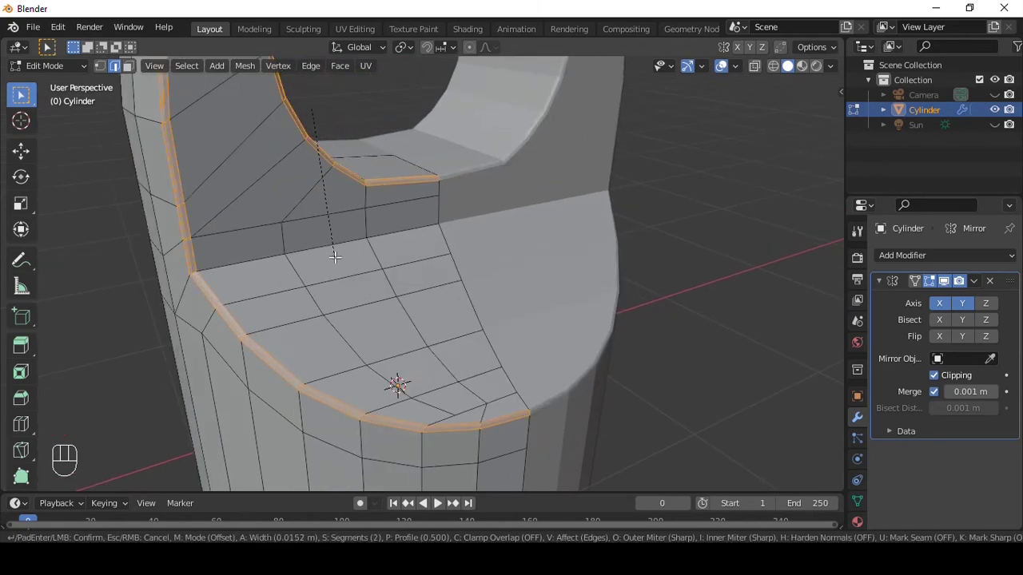
In Object Mode, add a Subdivision Surface modifier to smooth the cap and view it from the front.
key("Tab")
middle_click(519, 200)
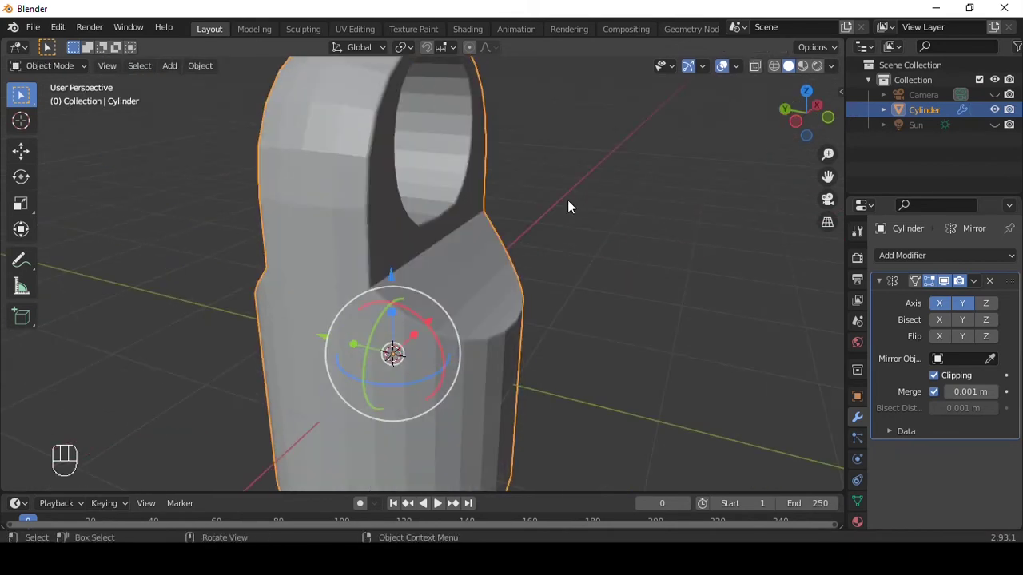
key("ctrl+3")
left_click_drag(538, 202, 439, 175)
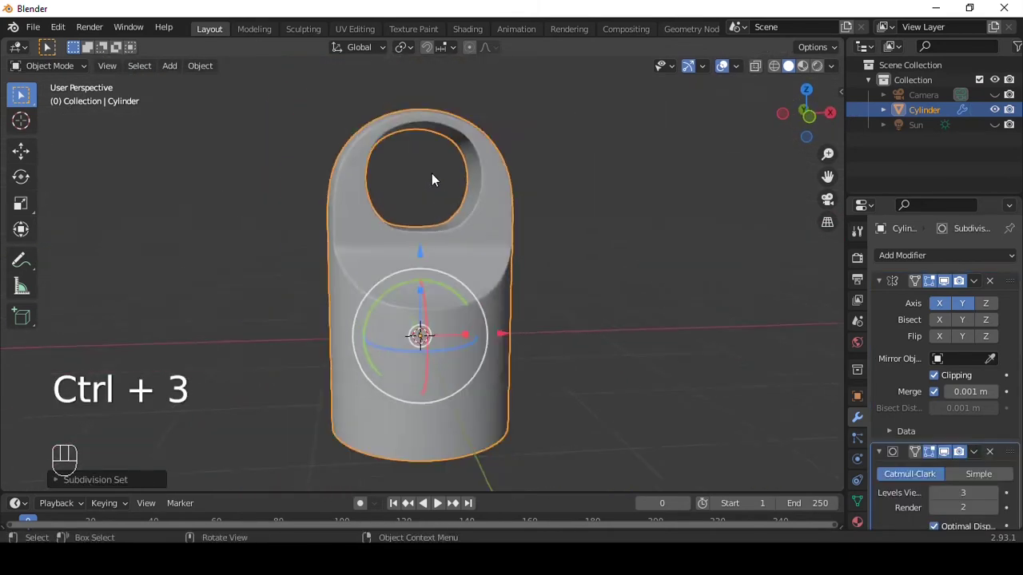
left_click_drag(544, 236, 512, 215)
key("`")
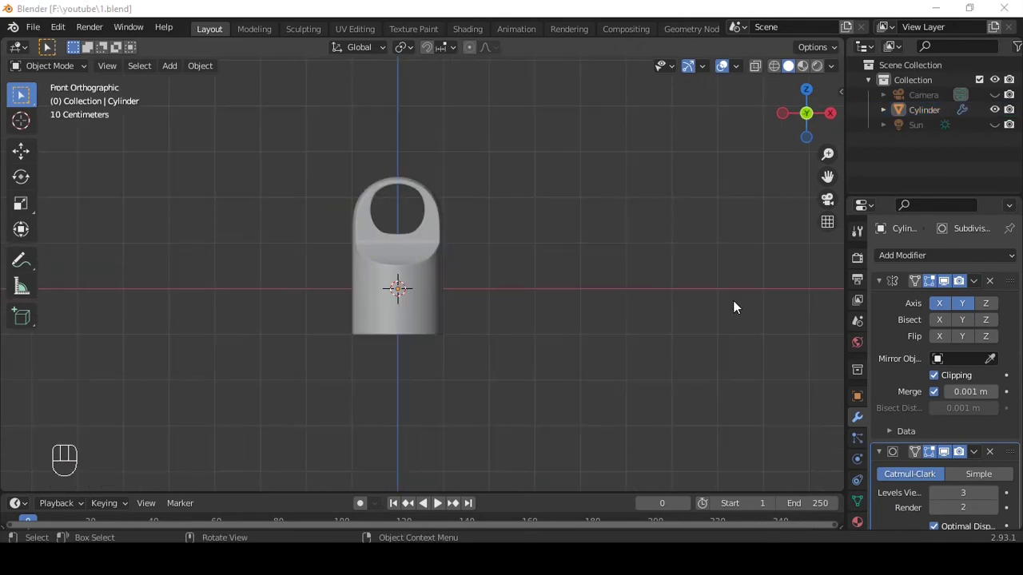
Add a second cylinder, scale it smaller and move it down below the cap.
left_click(562, 238)
middle_click(511, 288)
key("shift+a")
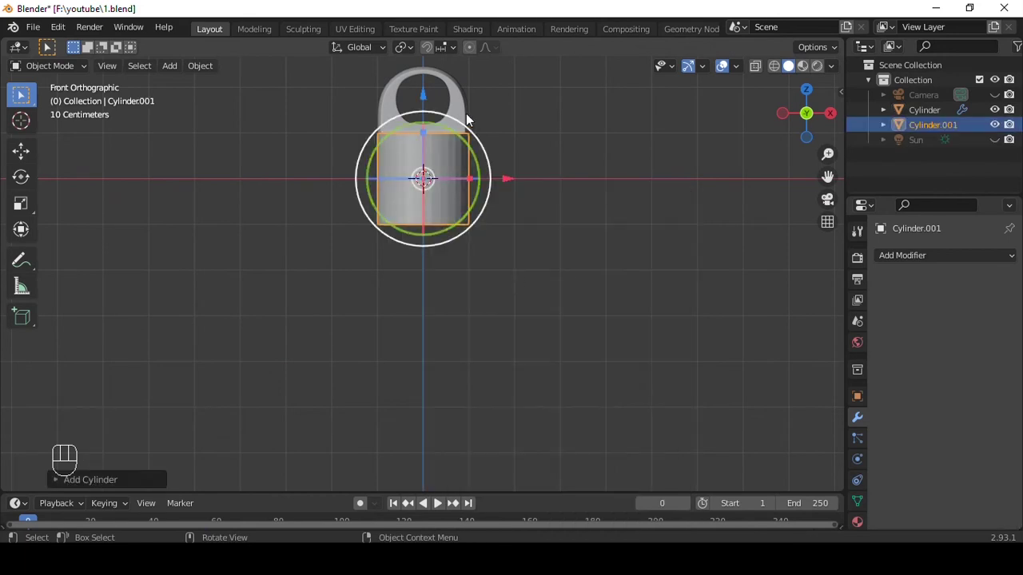
middle_click(526, 132)
key("s")
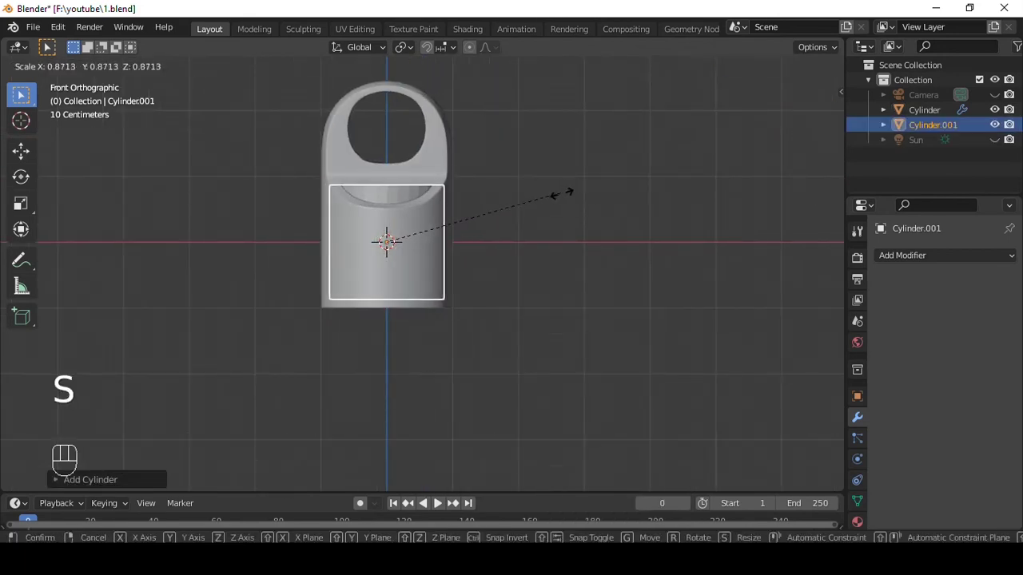
left_click(386, 162)
left_click_drag(373, 240, 376, 271)
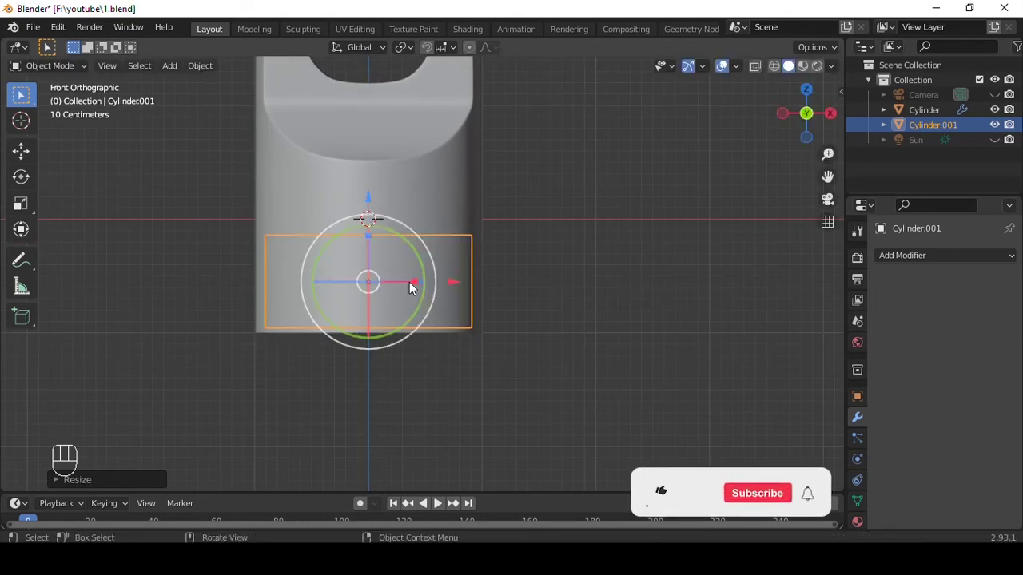
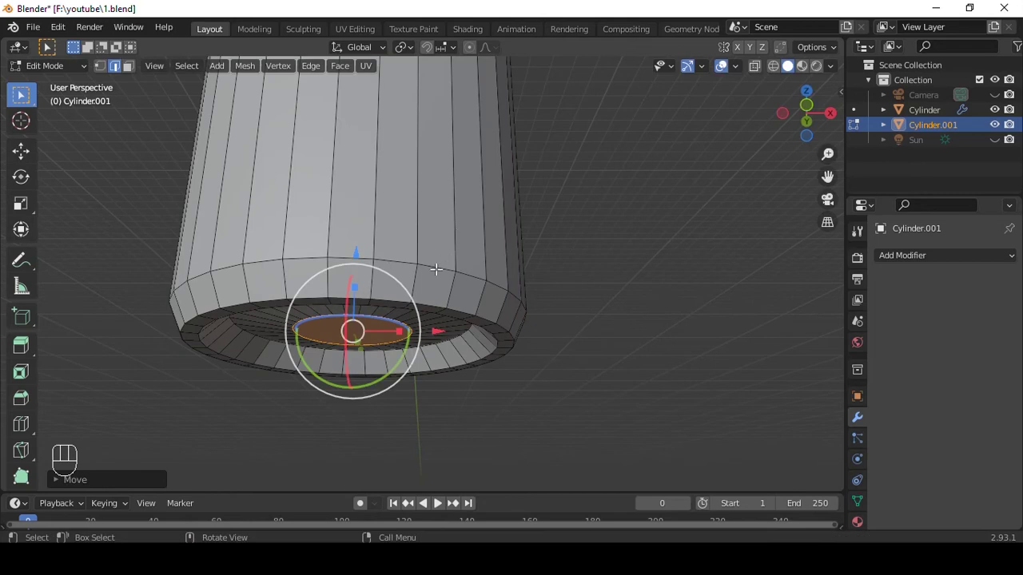
Select the body's bottom edge loop and view the underside for the inset base.
left_click(435, 265)
middle_click(504, 260)
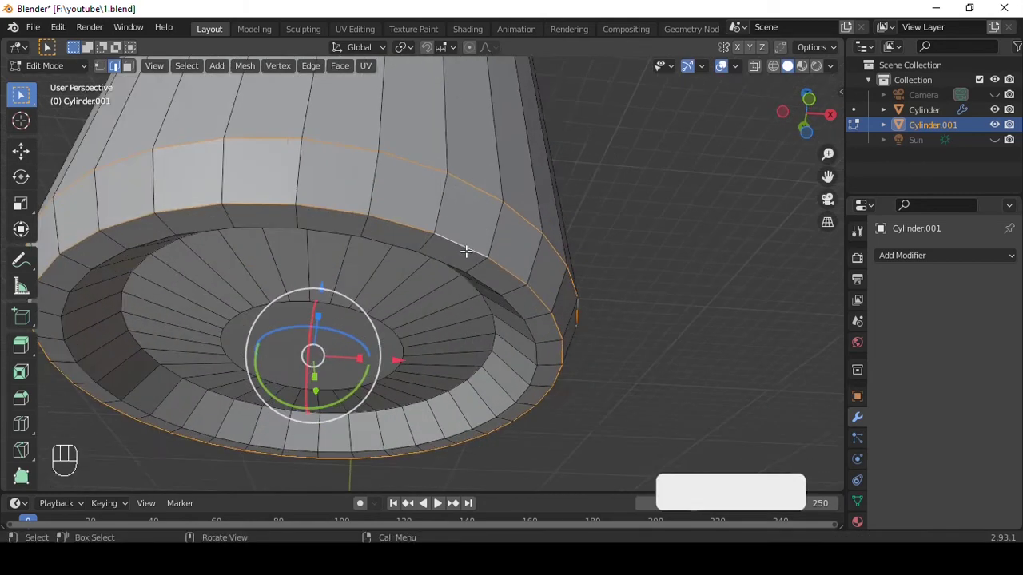
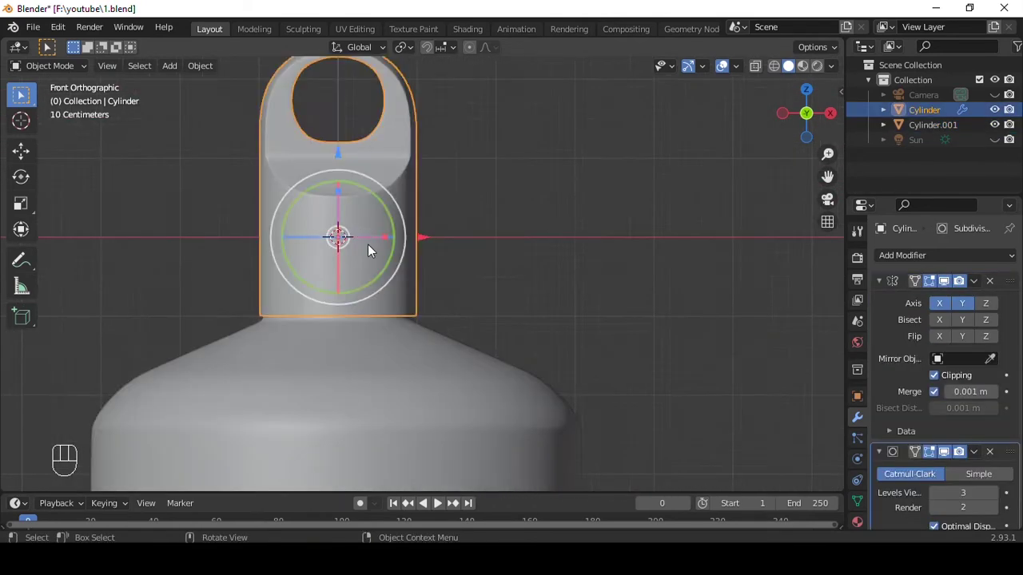
Add loop cuts on the cap to extend it over the neck with a flat lower rim.
middle_click(390, 245)
key("Tab")
key("ctrl+r")
key("ctrl+r")
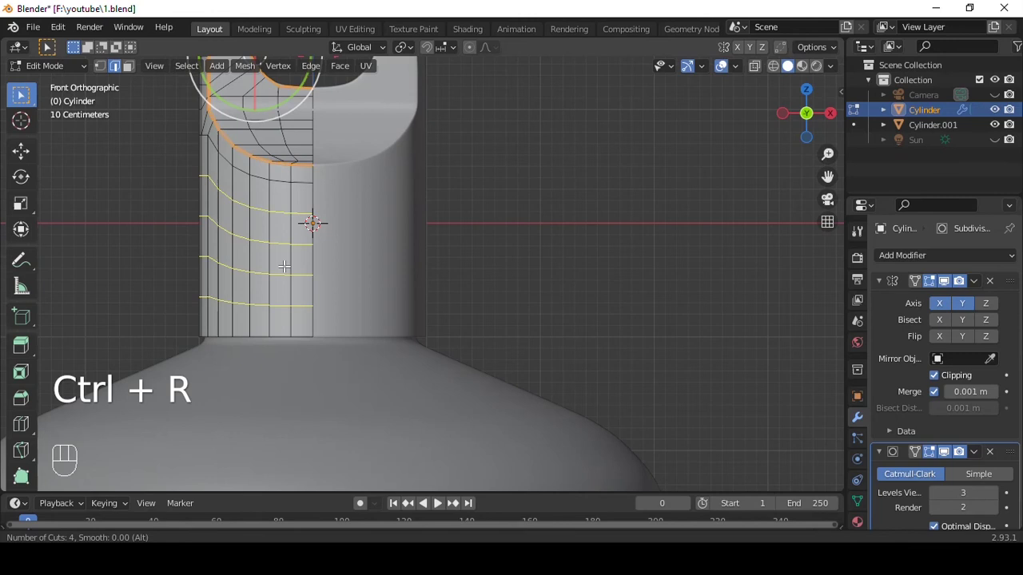
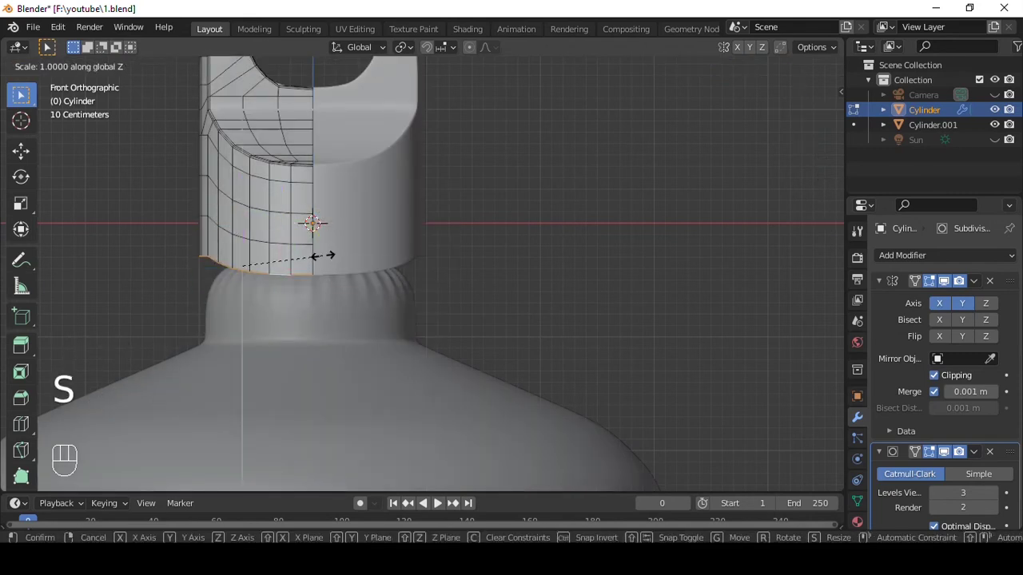
key("Tab")
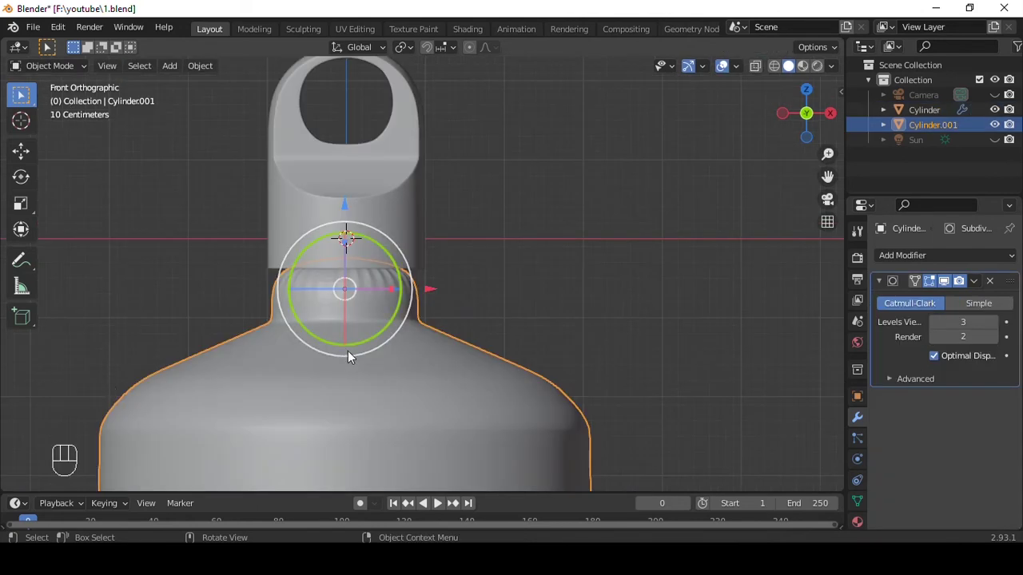
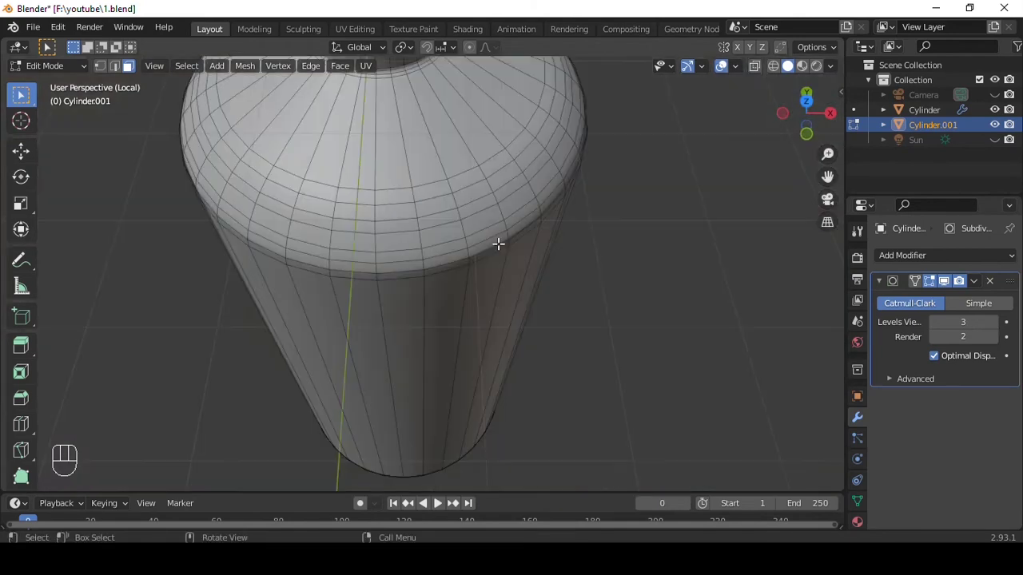
Delete the selected top faces of Cylinder.001 so the body opens under the cap.
key("x")
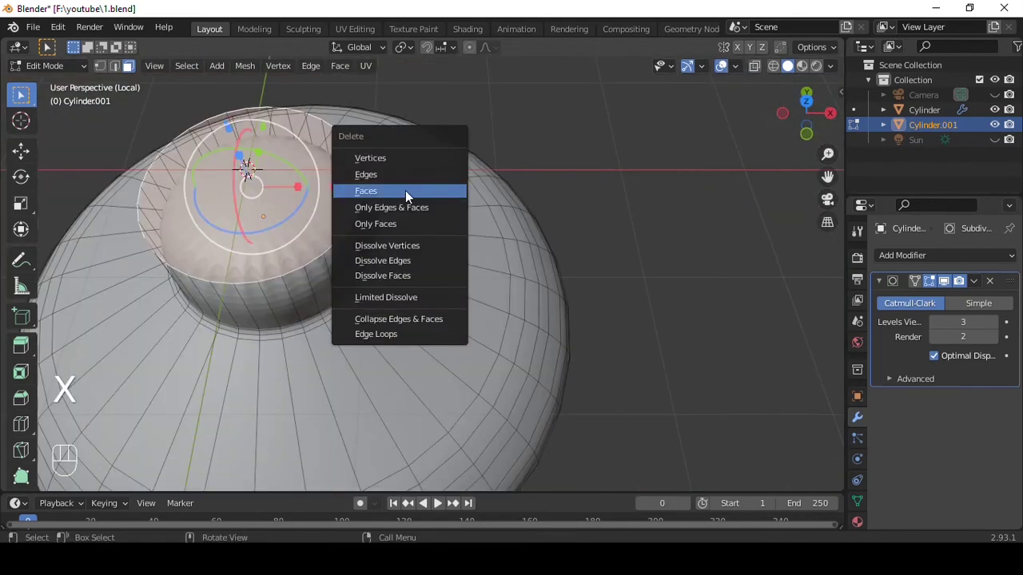
key("Tab")
key("/")
middle_click(517, 138)
left_click(533, 164)
Reframe the whole bottle and bring up the Add menu for a new mesh.
left_click_drag(513, 219, 415, 254)
left_click_drag(377, 230, 361, 458)
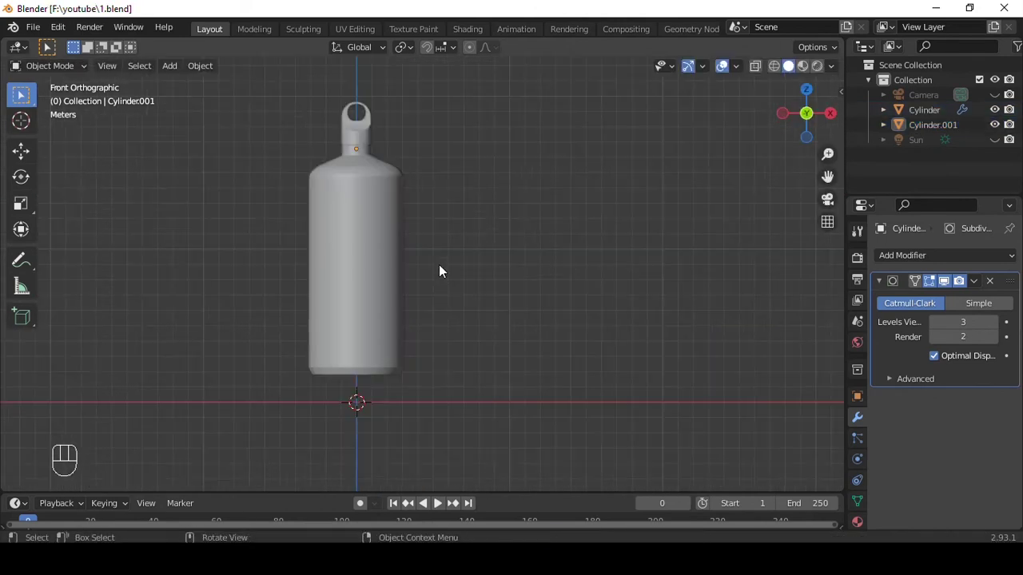
middle_click(458, 262)
key("shift+a")
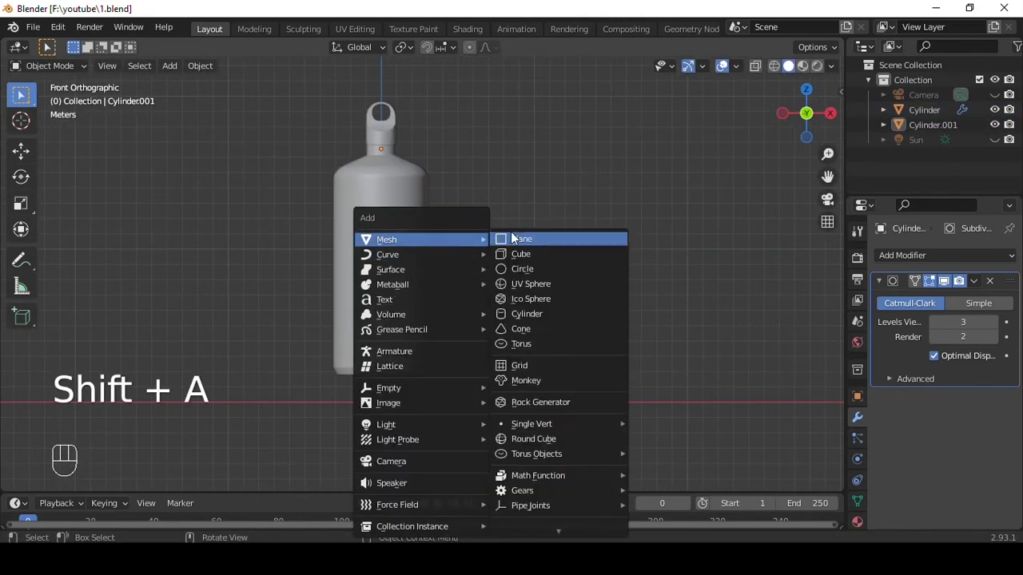
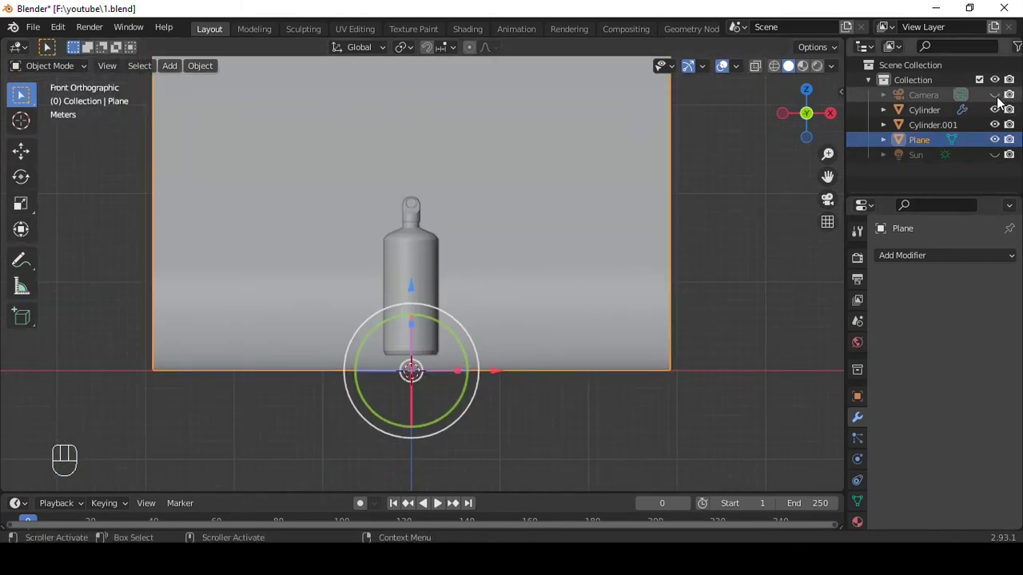
Add a plane, scale it large and extrude its back edge upward behind the bottle.
left_click(999, 102)
left_click(997, 156)
left_click_drag(440, 240, 430, 236)
left_click_drag(488, 221, 472, 173)
left_click(422, 154)
Bevel the backdrop corner into a curve and select the sun.
middle_click(477, 195)
left_click(371, 174)
left_click(526, 248)
middle_click(571, 214)
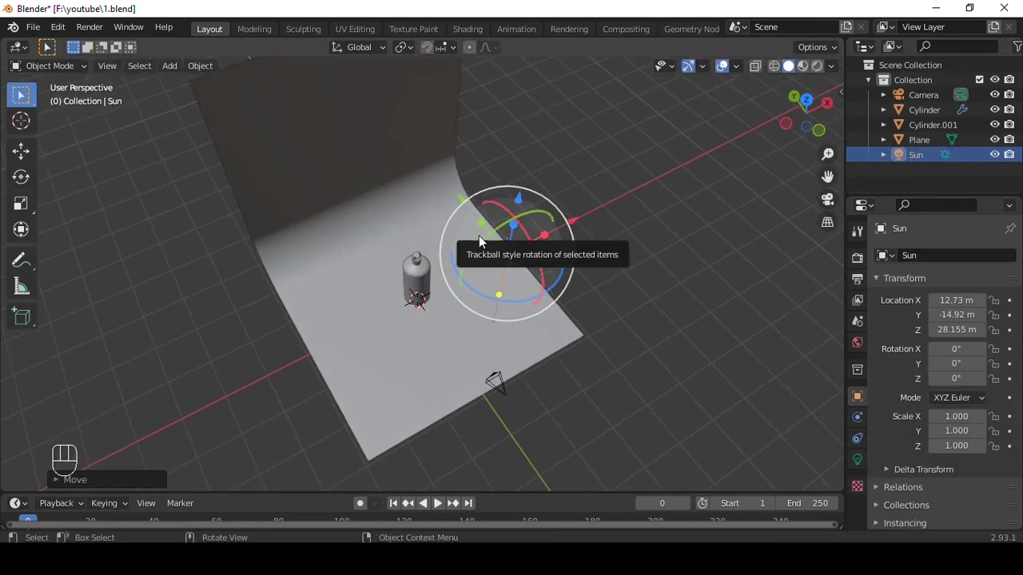
Rotate the sun to cast shadows on the backdrop and switch to Rendered shading.
key("shift+t")
middle_click(512, 212)
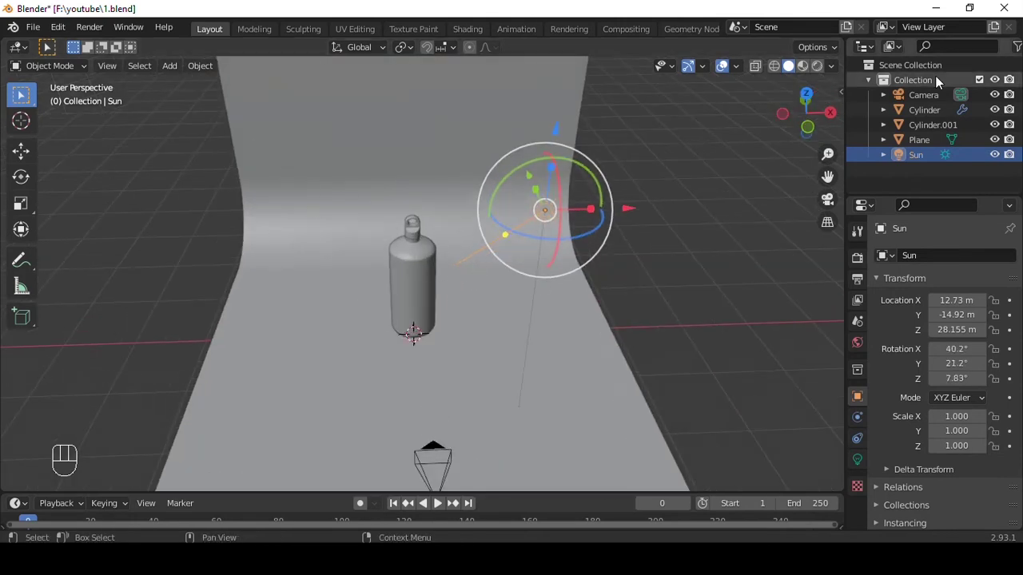
left_click(811, 80)
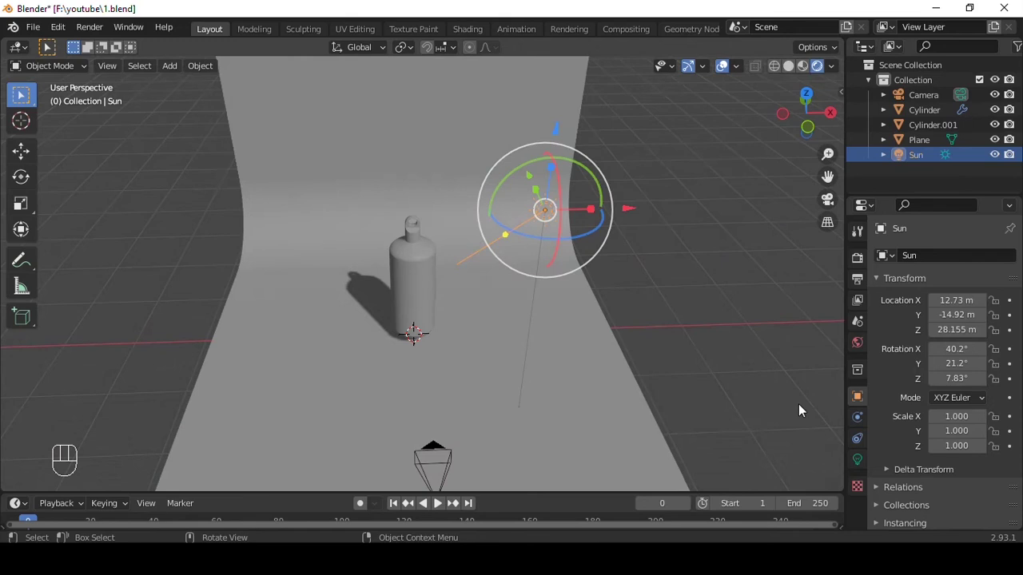
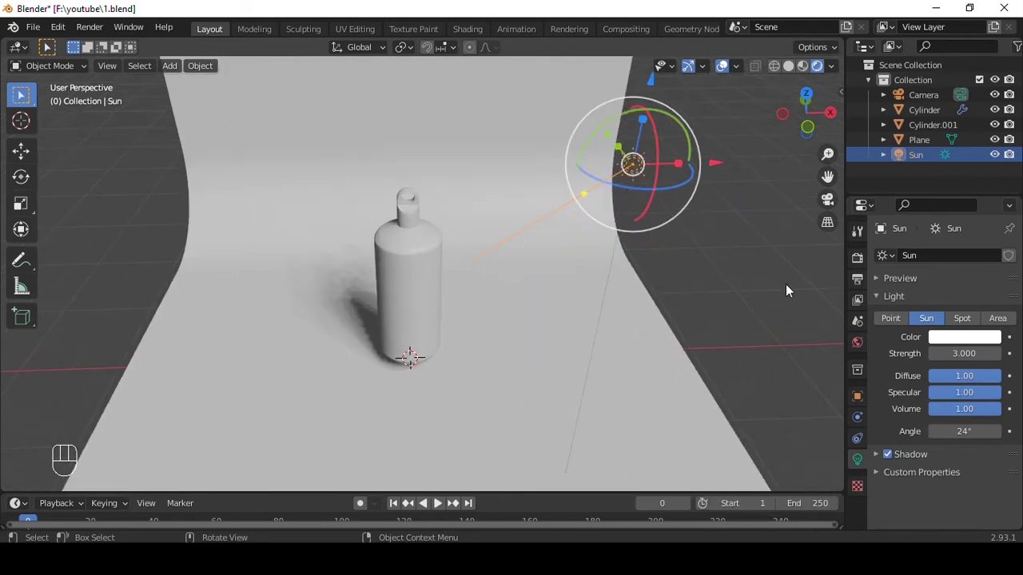
Look through the camera and check the View lock options in the N sidebar.
key("KP_0")
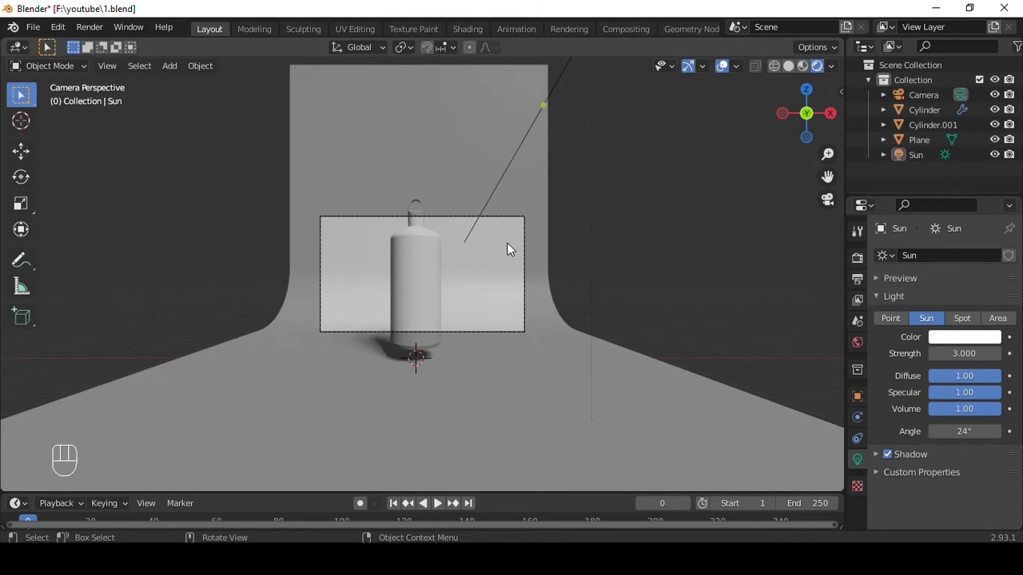
key("q")
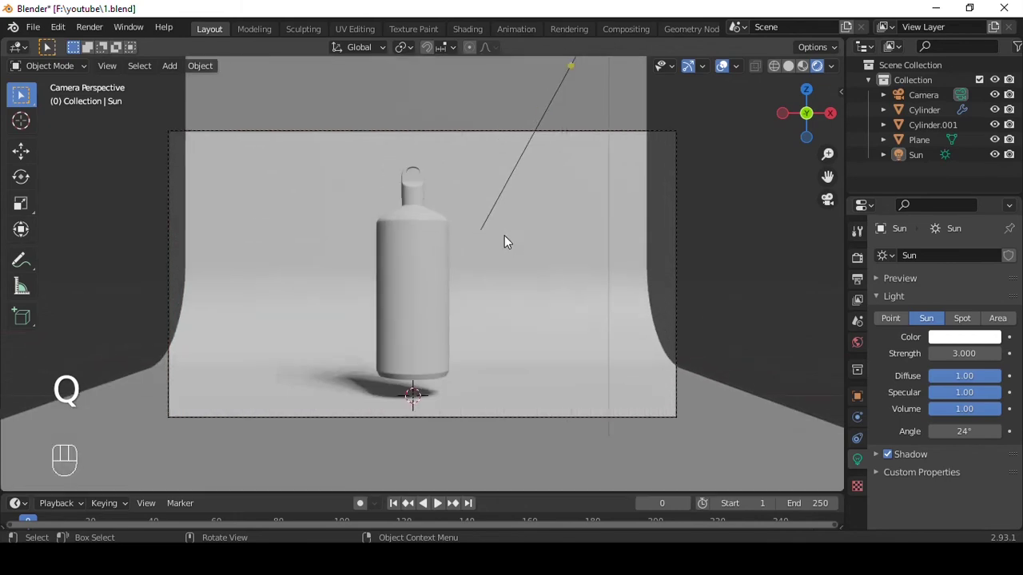
left_click_drag(503, 239, 502, 385)
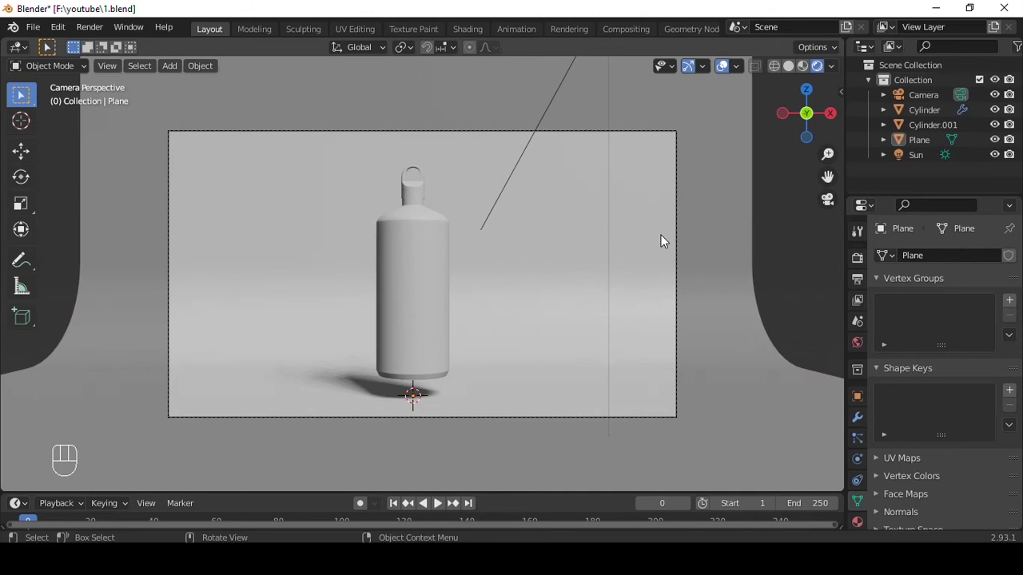
left_click(803, 228)
key("n")
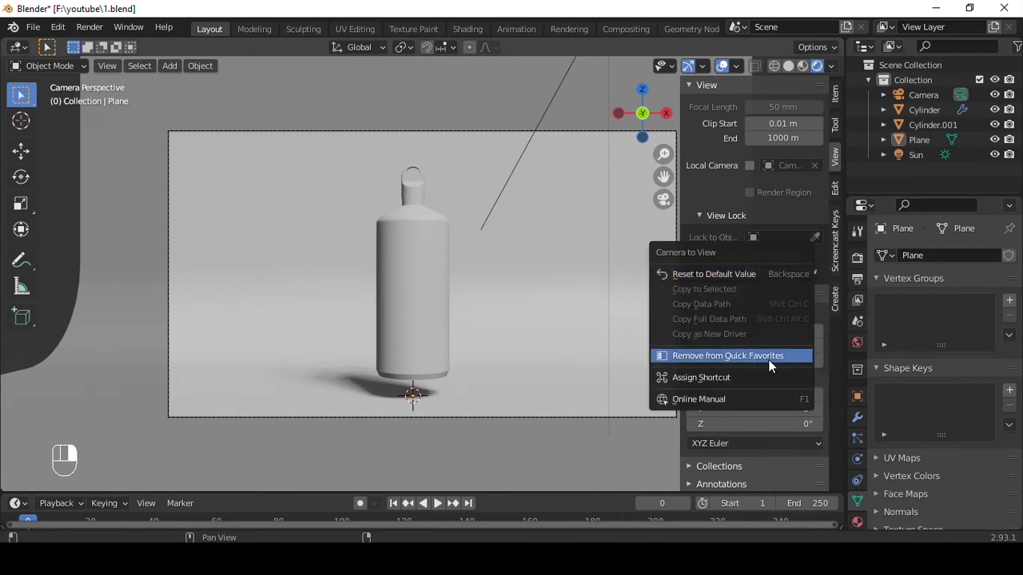
key("n")
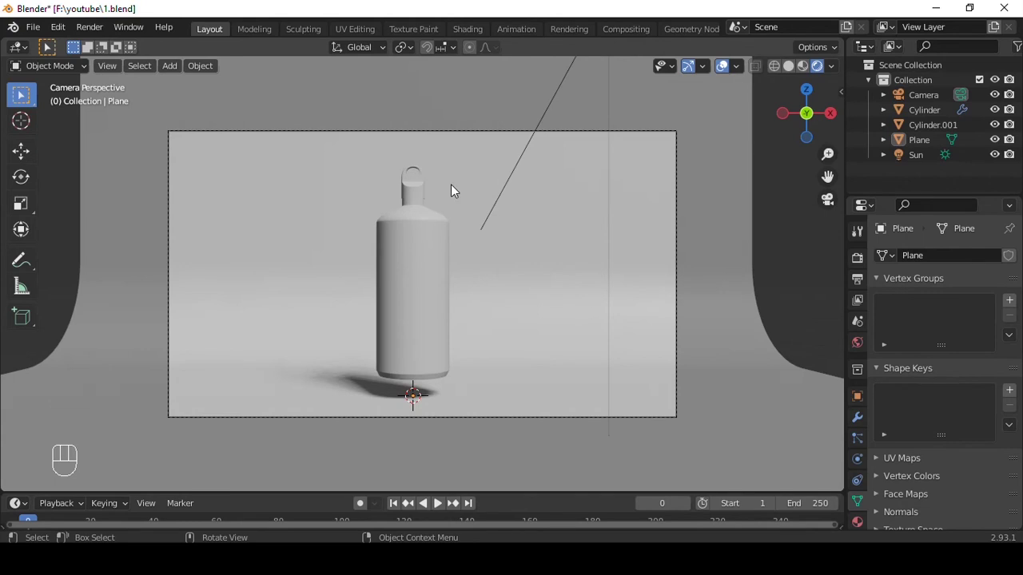
Select the bottle cap and save the scene file with Ctrl+S.
key("q")
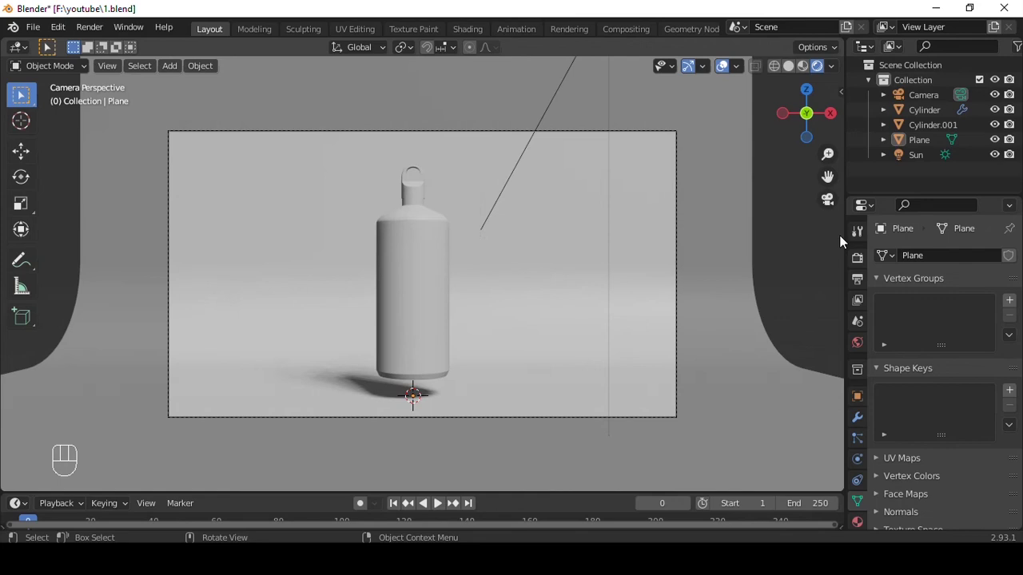
left_click(791, 251)
key("ctrl+s")
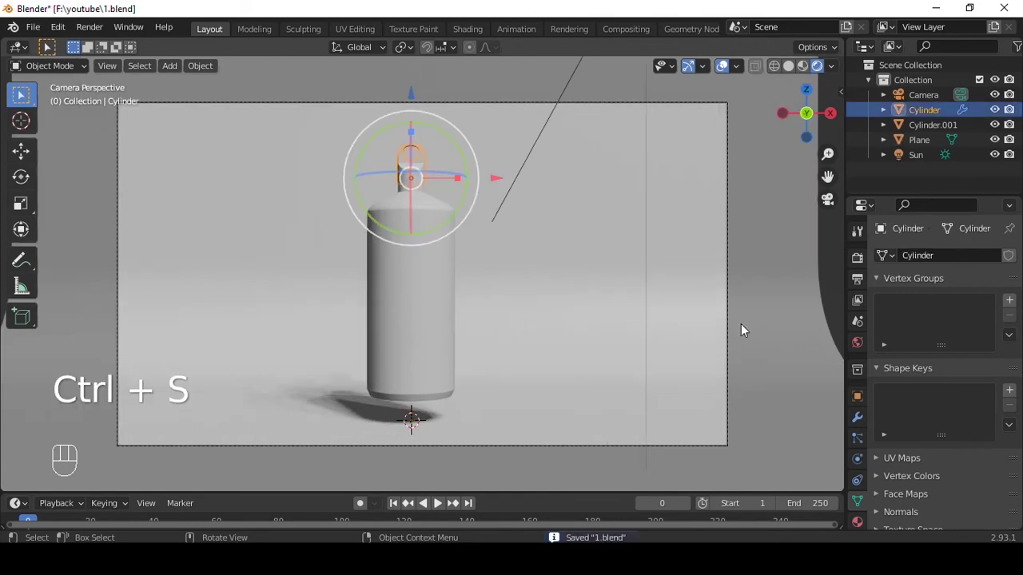
Create a material on the cap and open its Base Color picker to set it black.
left_click(861, 528)
left_click(967, 323)
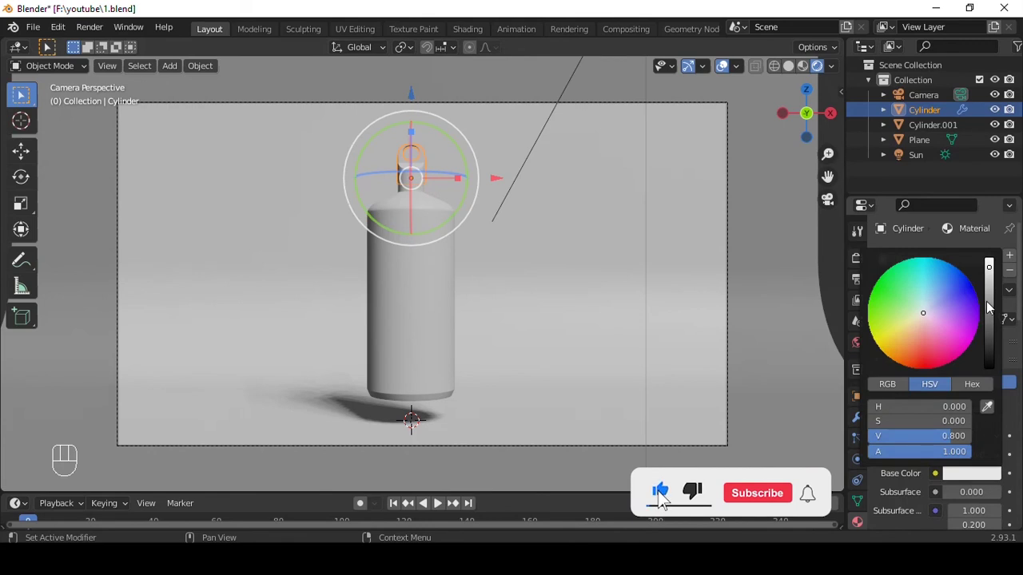
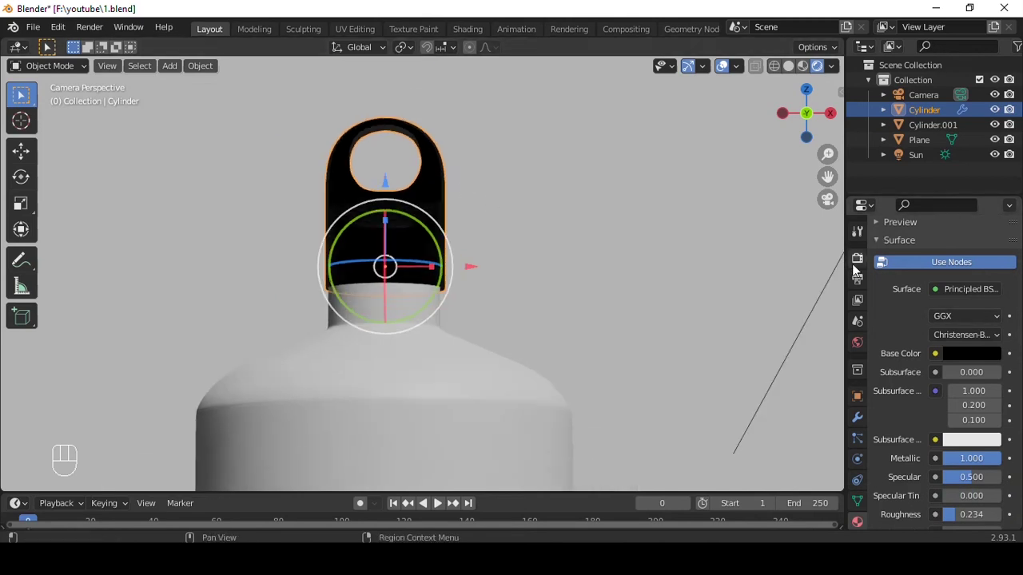
Switch to Cycles and give Cylinder.001 a near-black base colour of value 0.04.
left_click_drag(962, 263, 687, 243)
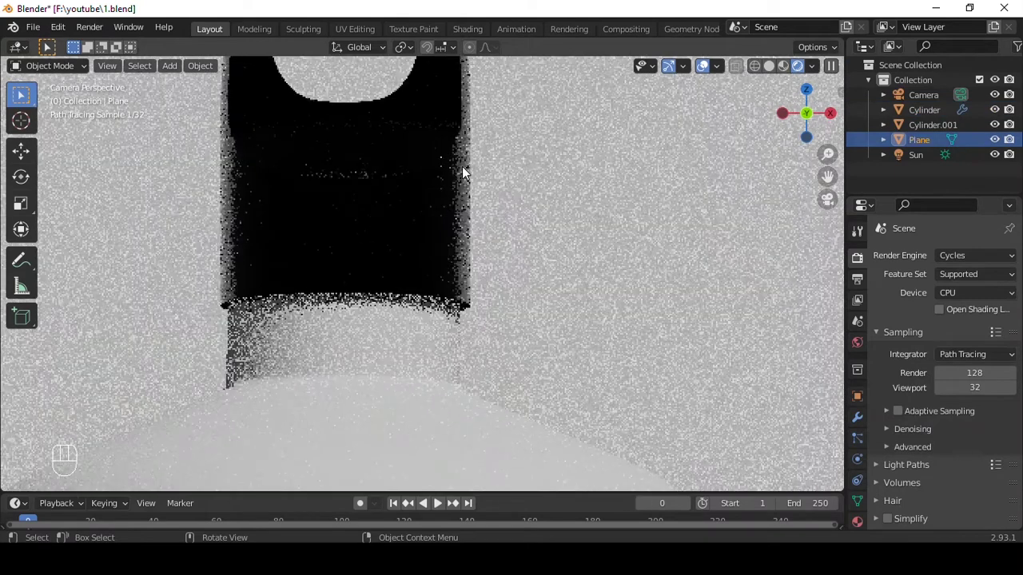
left_click(946, 279)
left_click_drag(456, 252, 436, 211)
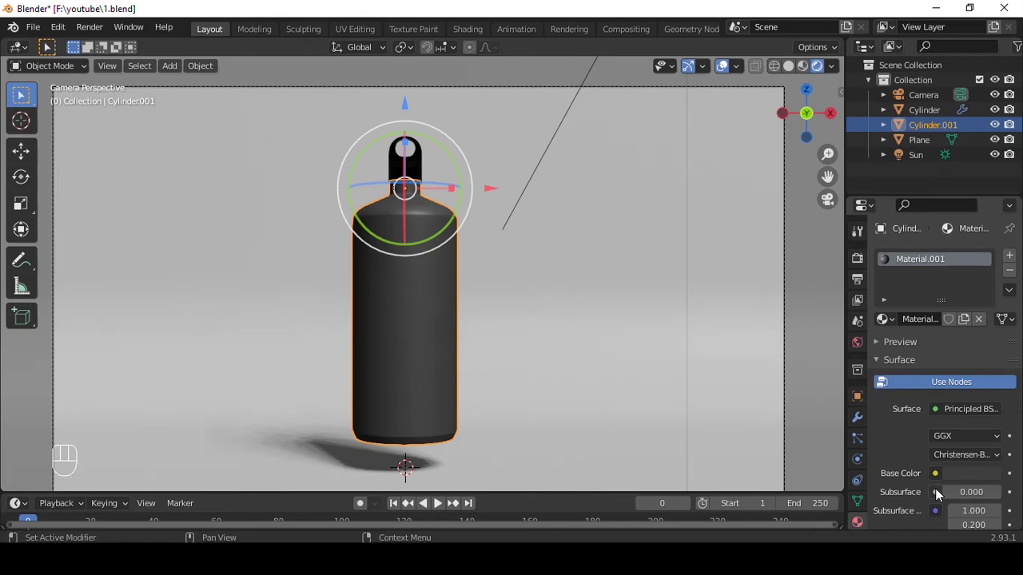
Set Metallic ~0.65, Roughness ~0.44 and tighten the noise ColorRamp into fine speckles.
left_click_drag(965, 460, 983, 500)
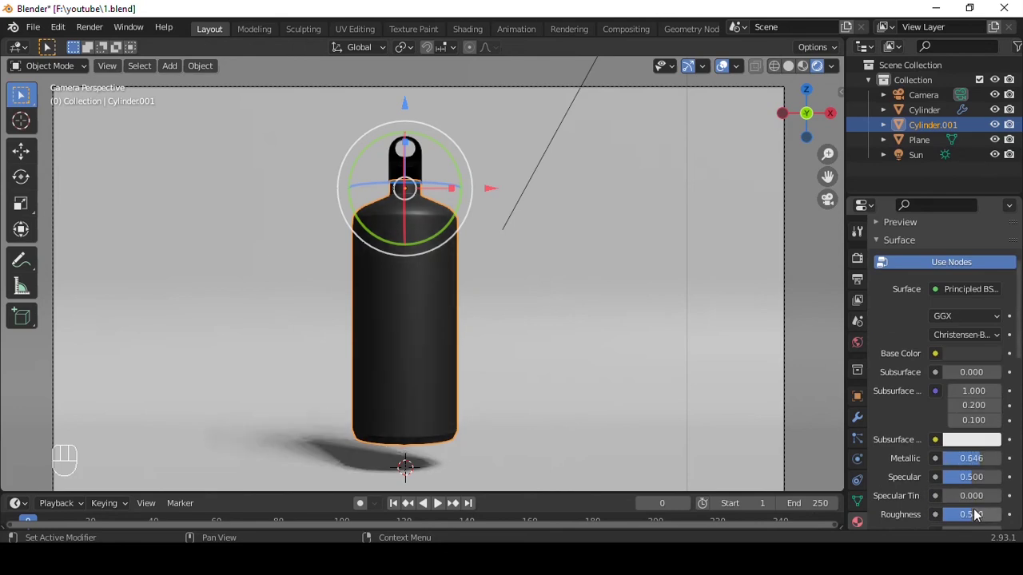
left_click_drag(971, 516, 551, 330)
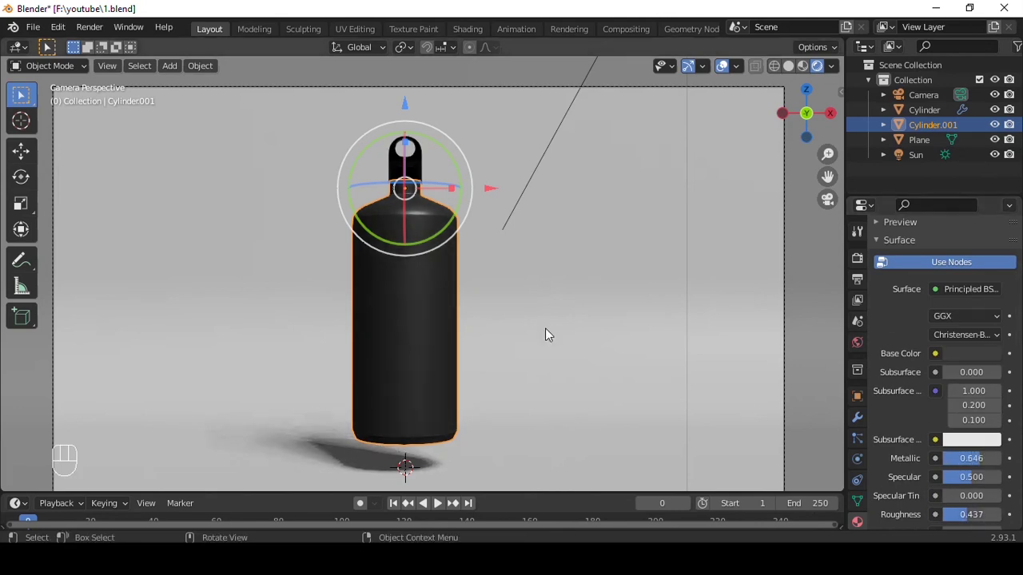
left_click_drag(957, 253, 950, 309)
left_click_drag(976, 262, 951, 268)
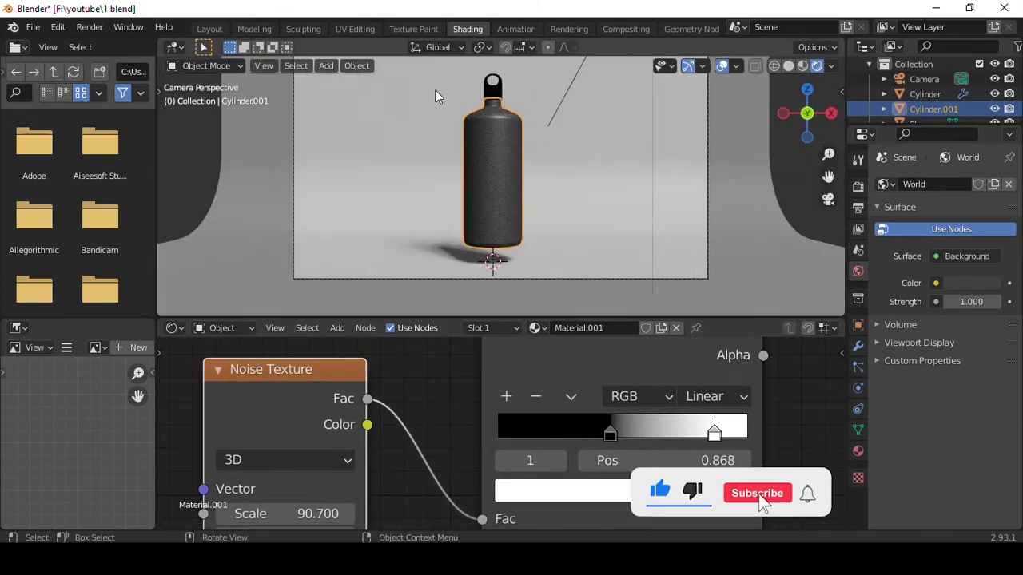
Return to Layout and import the MOCKUP label via Images as Planes.
left_click(204, 32)
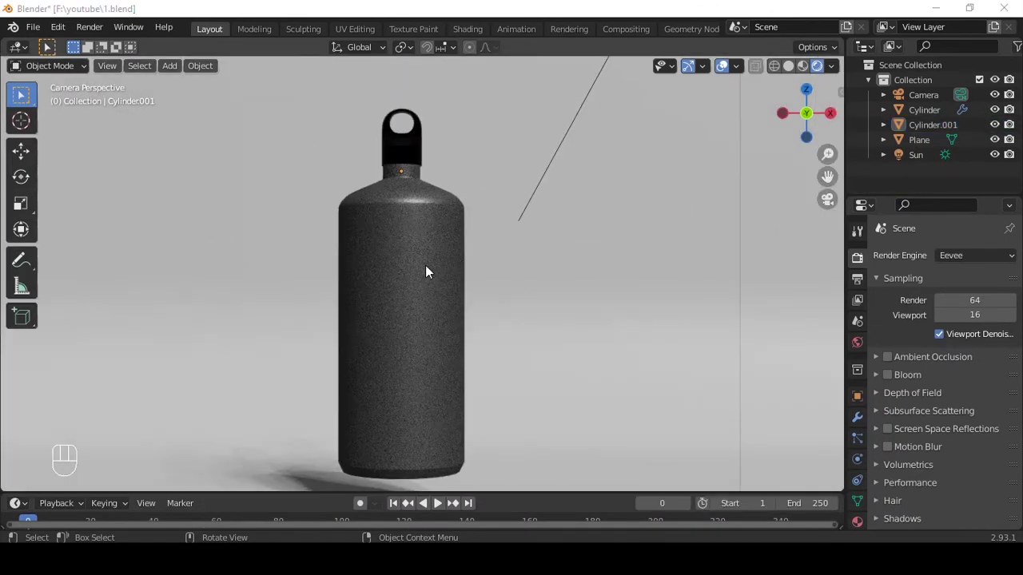
key("shift+a")
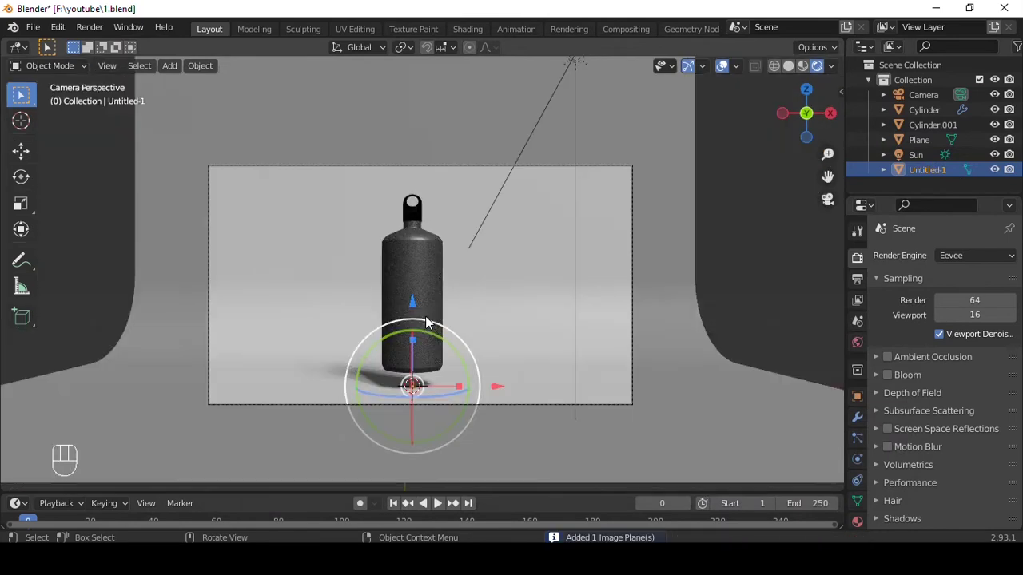
left_click_drag(456, 313, 497, 345)
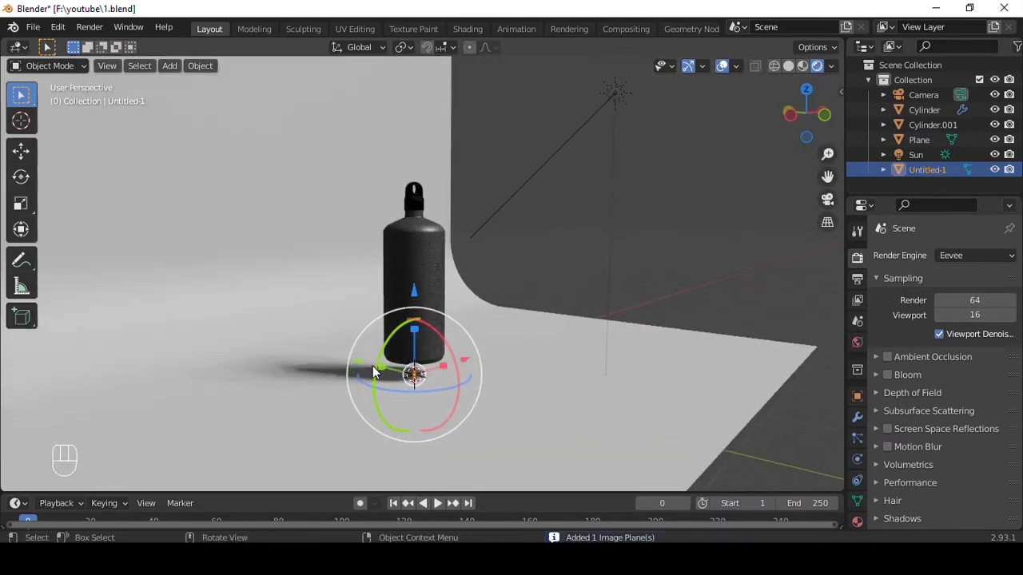
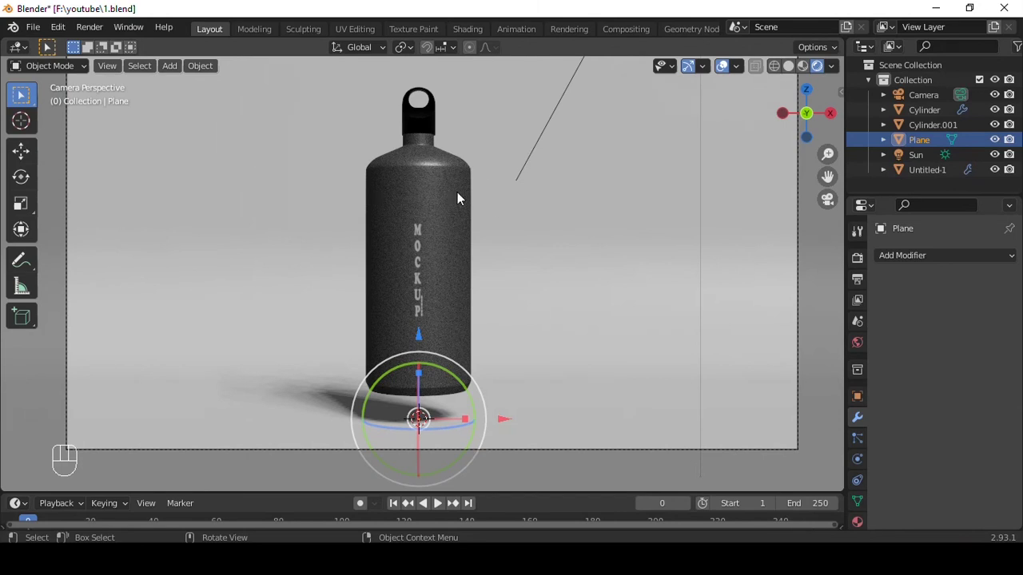
Frame the whole camera view and bring up the Add menu to place an area light.
left_click(421, 203)
left_click_drag(507, 266, 616, 263)
key("shift+a")
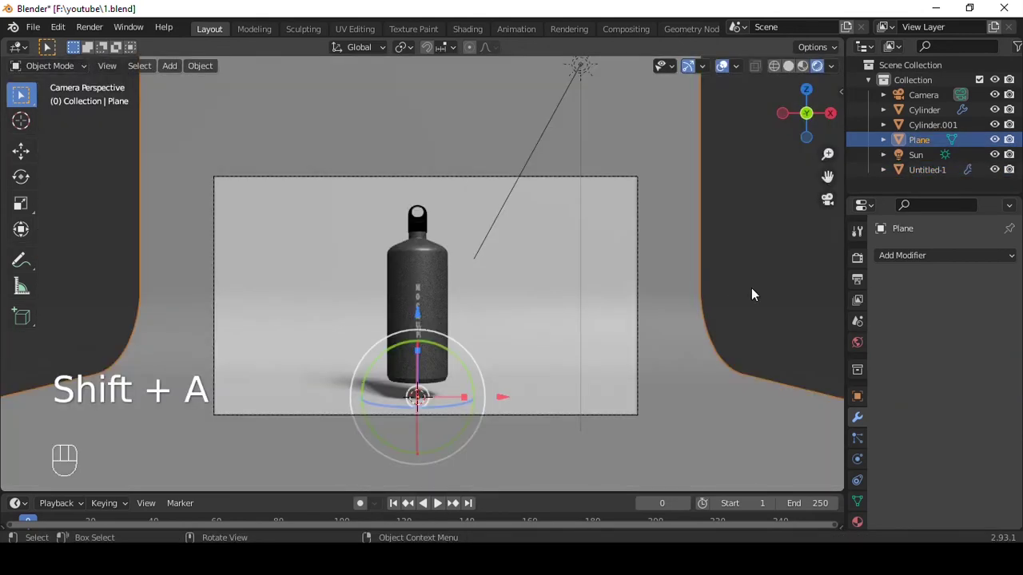
key("shift+a")
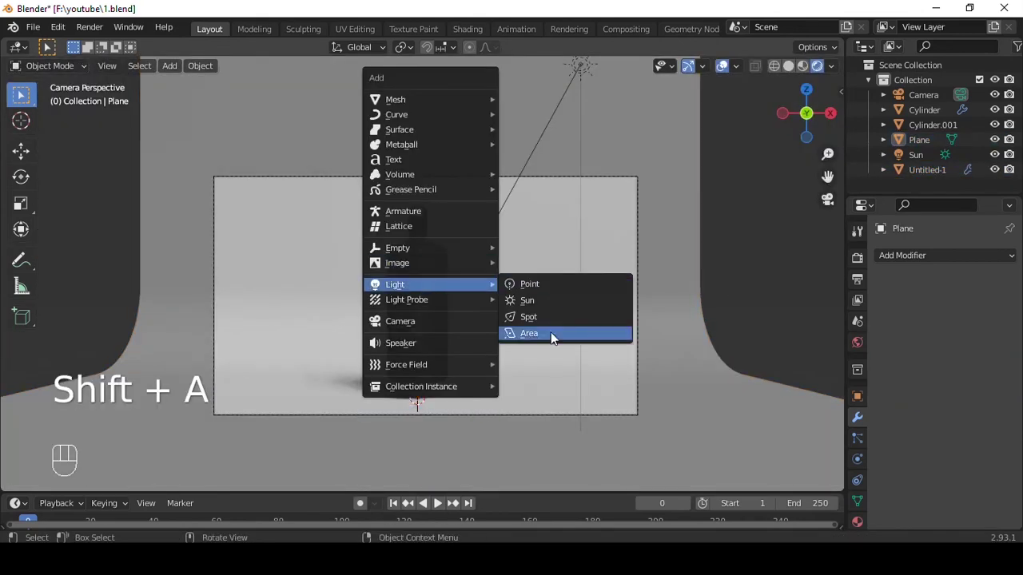
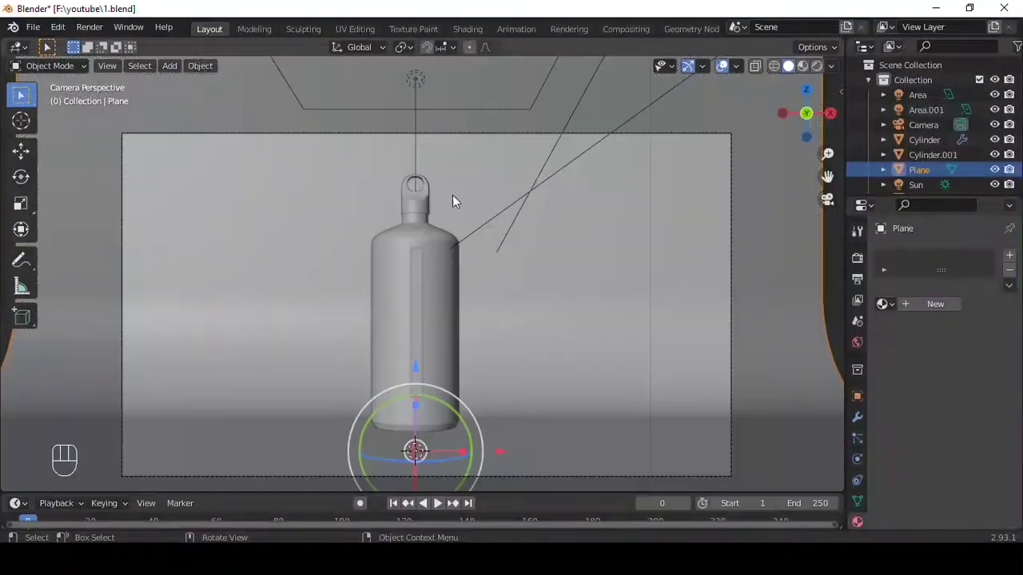
Select the bottle body and cap and rotate them into a diagonal lean.
left_click_drag(351, 176, 504, 238)
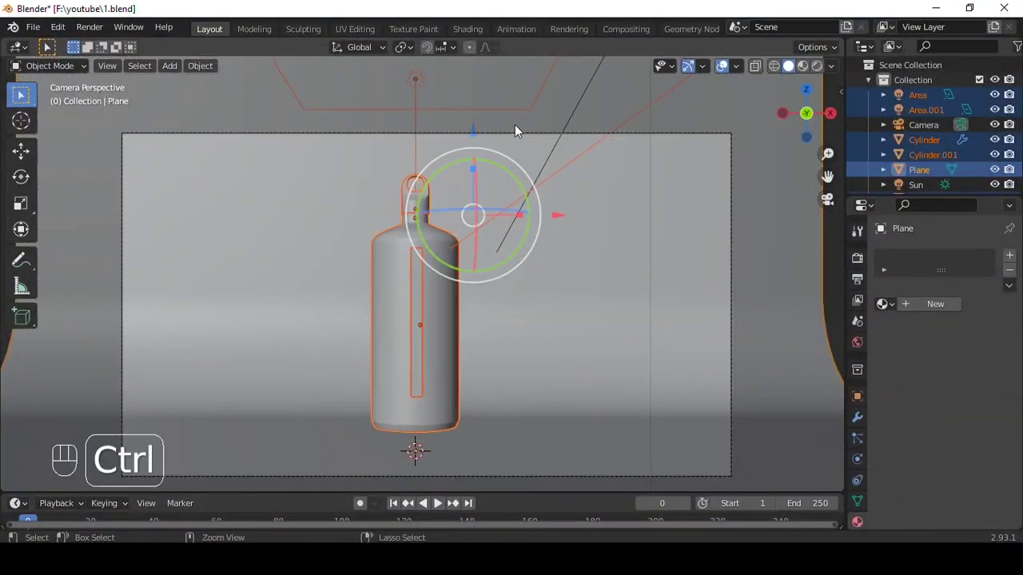
left_click(623, 215)
left_click(476, 228)
left_click_drag(617, 225, 708, 227)
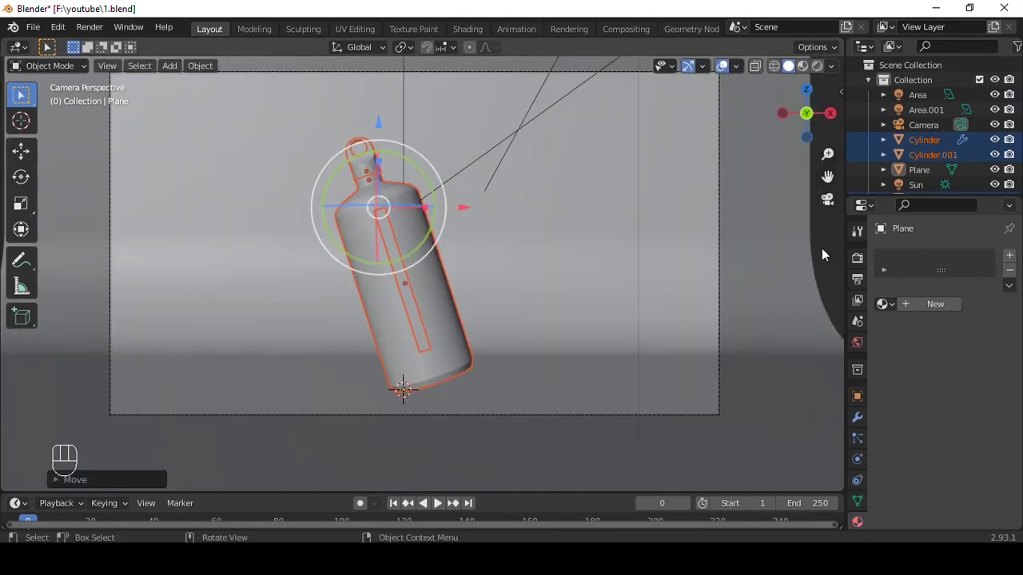
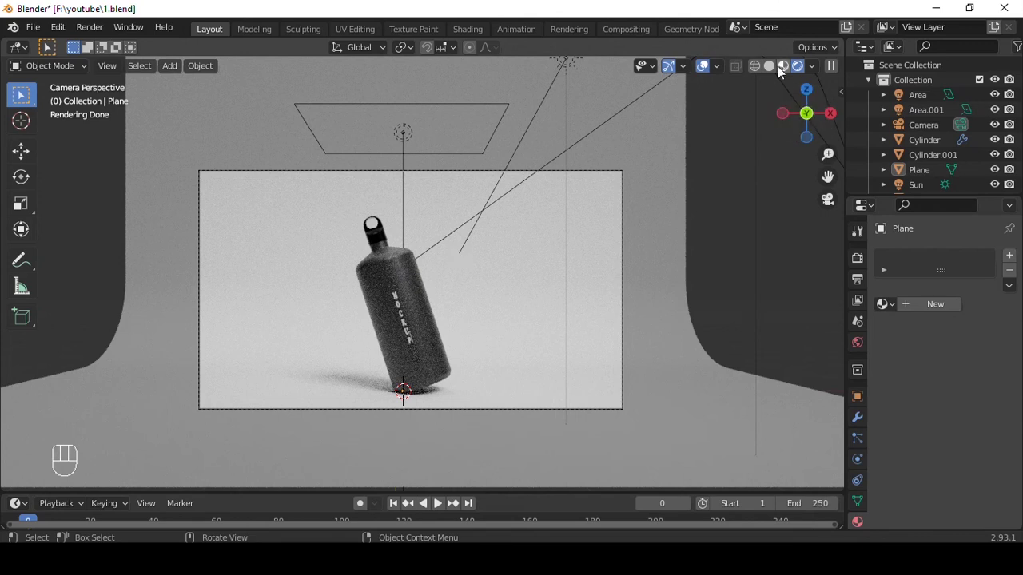
Adjust the view and reselect the bottle body to show its material settings.
left_click_drag(783, 75, 407, 281)
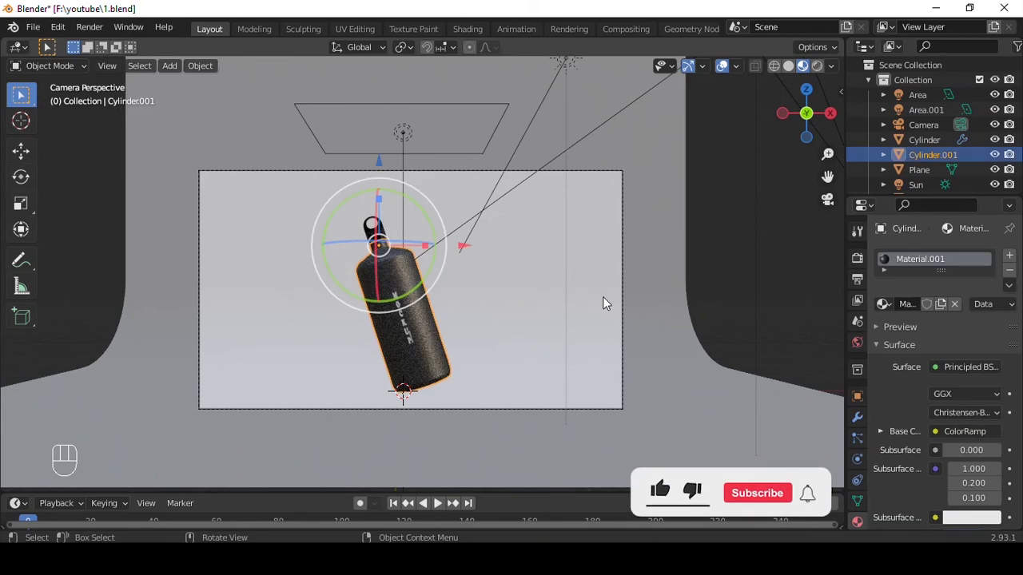
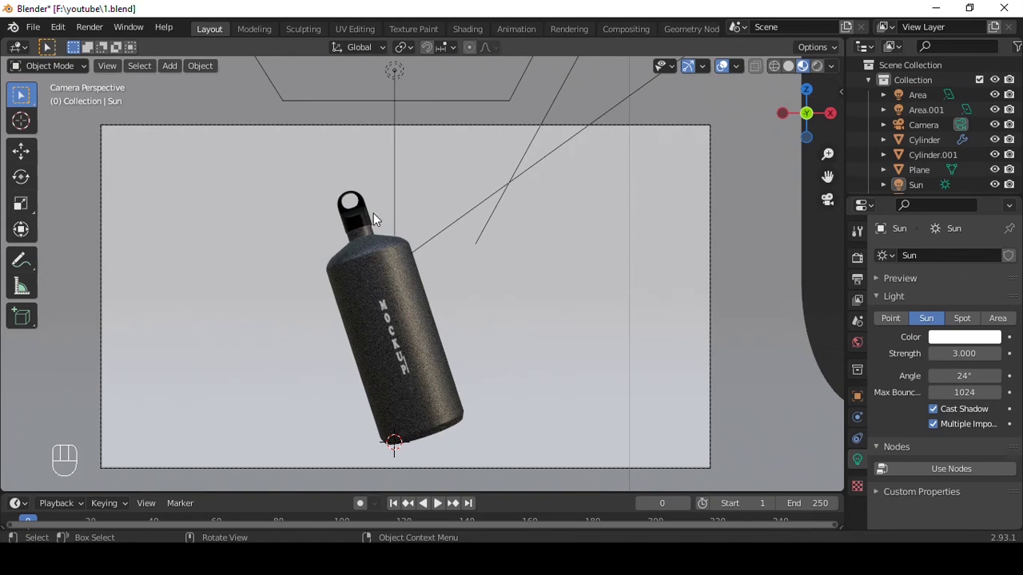
left_click(405, 279)
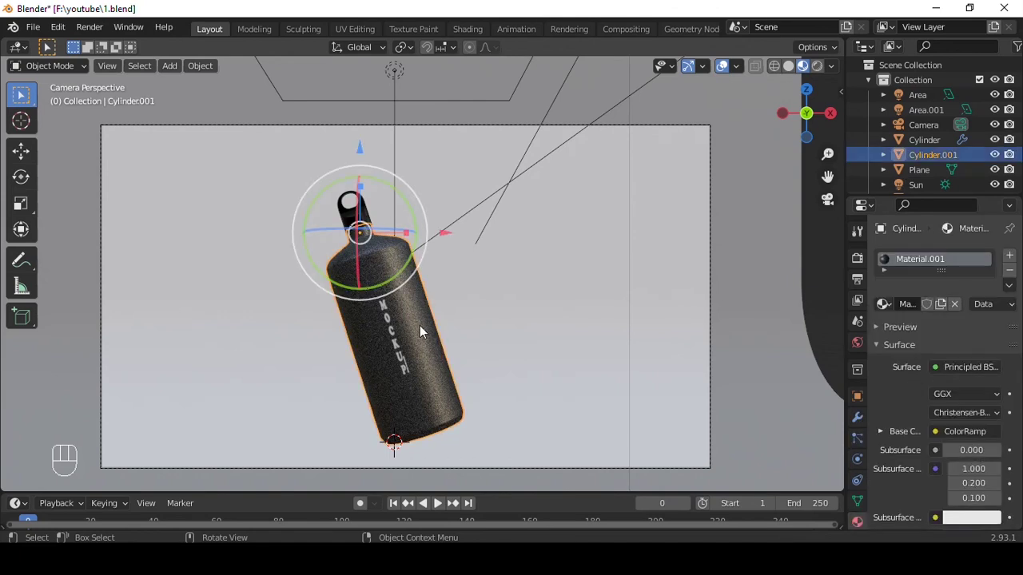
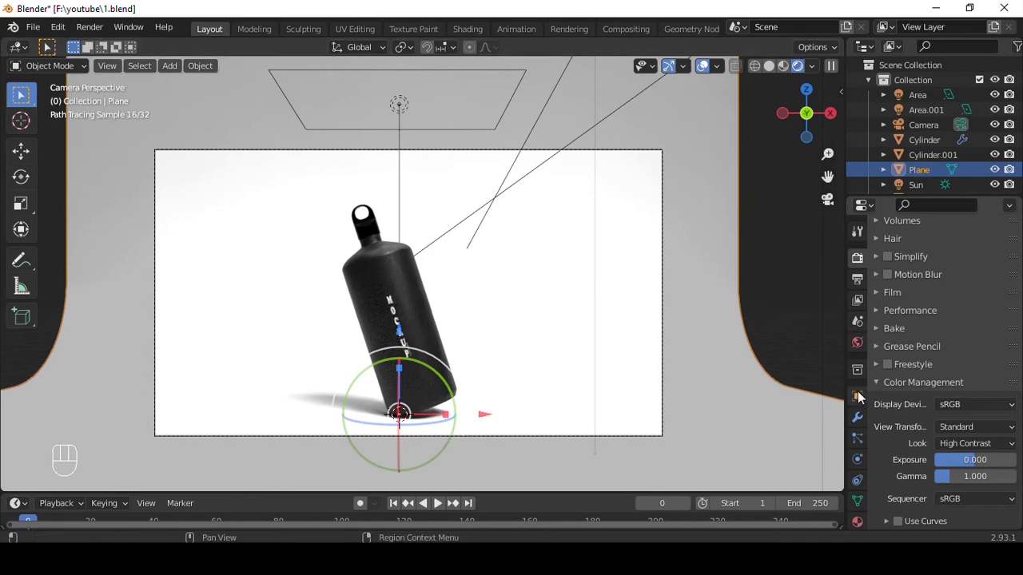
Enable Transparent in the Film settings and select the second area light.
left_click(863, 394)
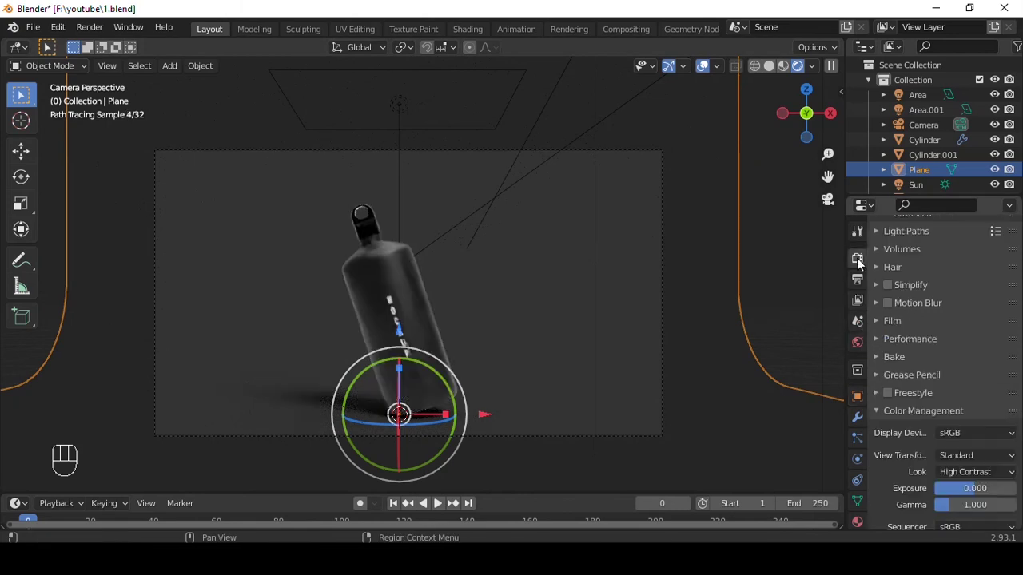
left_click(901, 325)
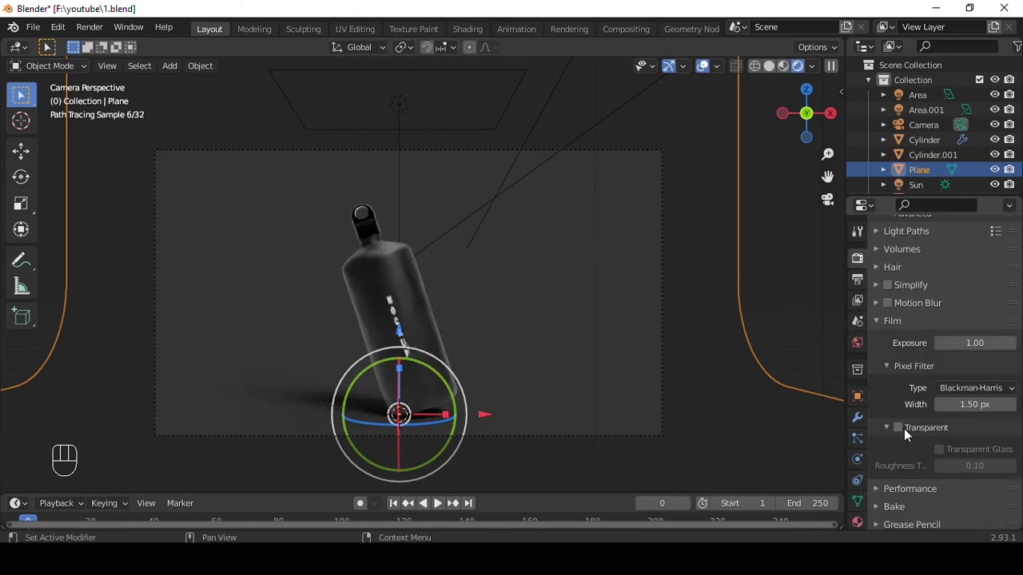
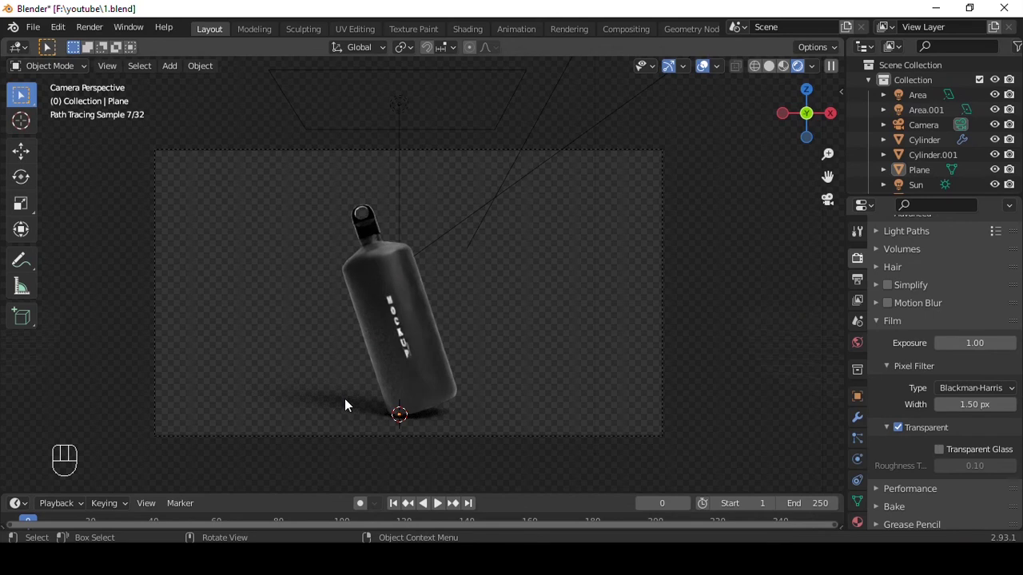
left_click(811, 302)
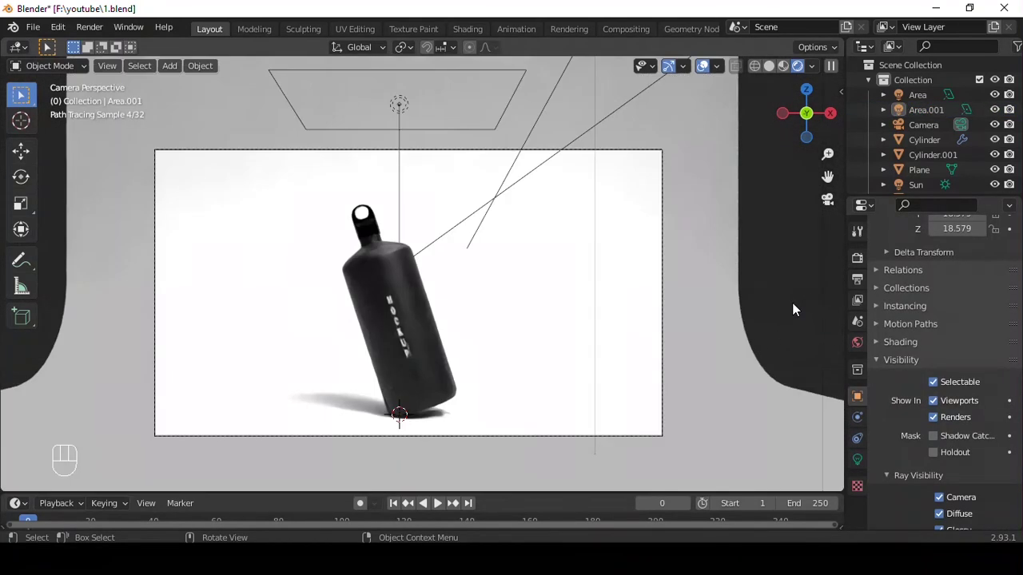